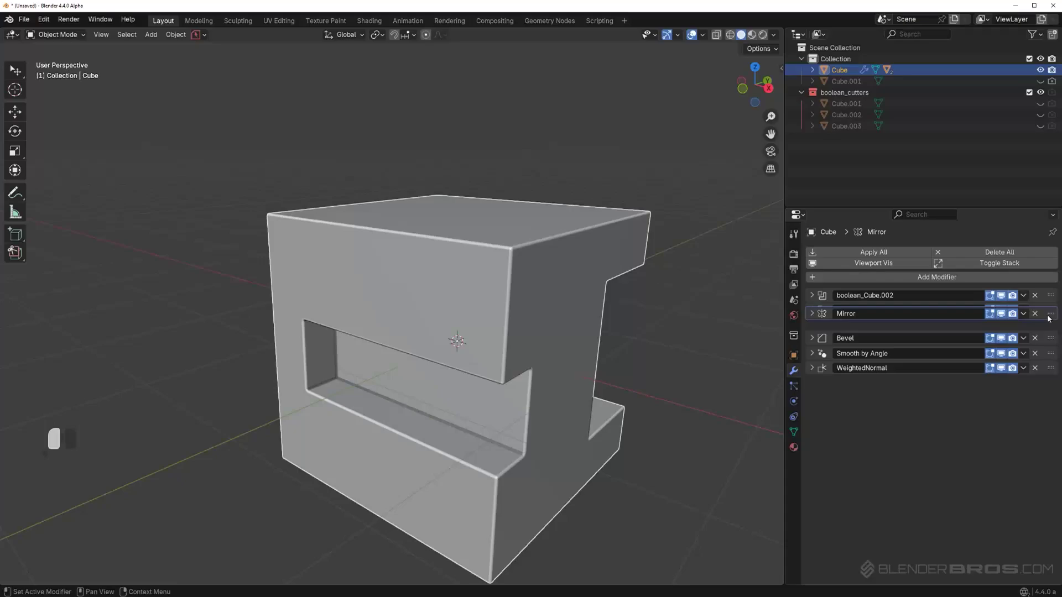
- Move the boolean_Cube.003 modifier below the Mirror modifier in the stack
left_click_drag(488, 352, 482, 356)
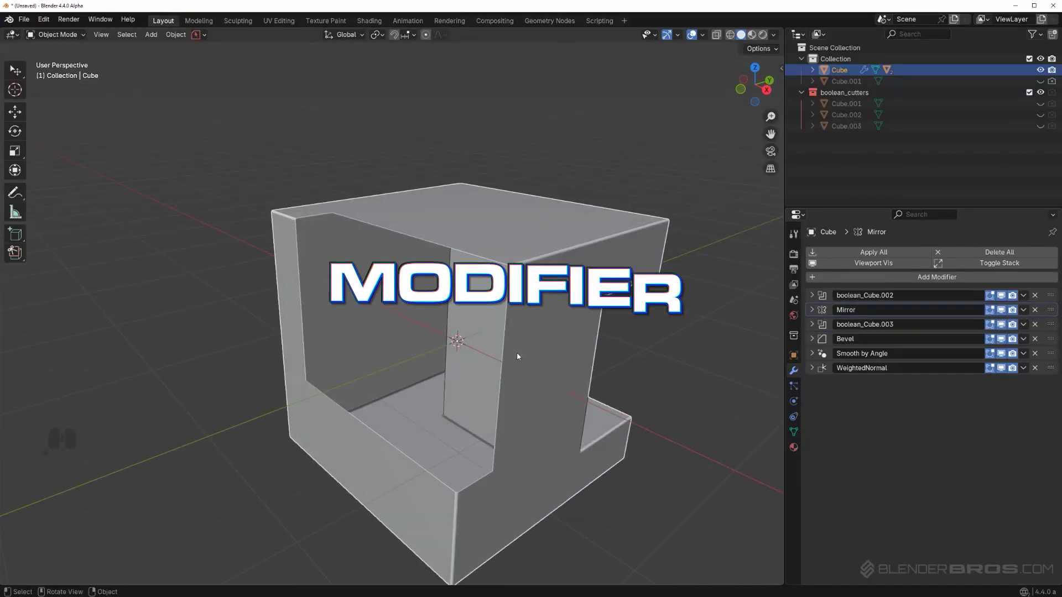
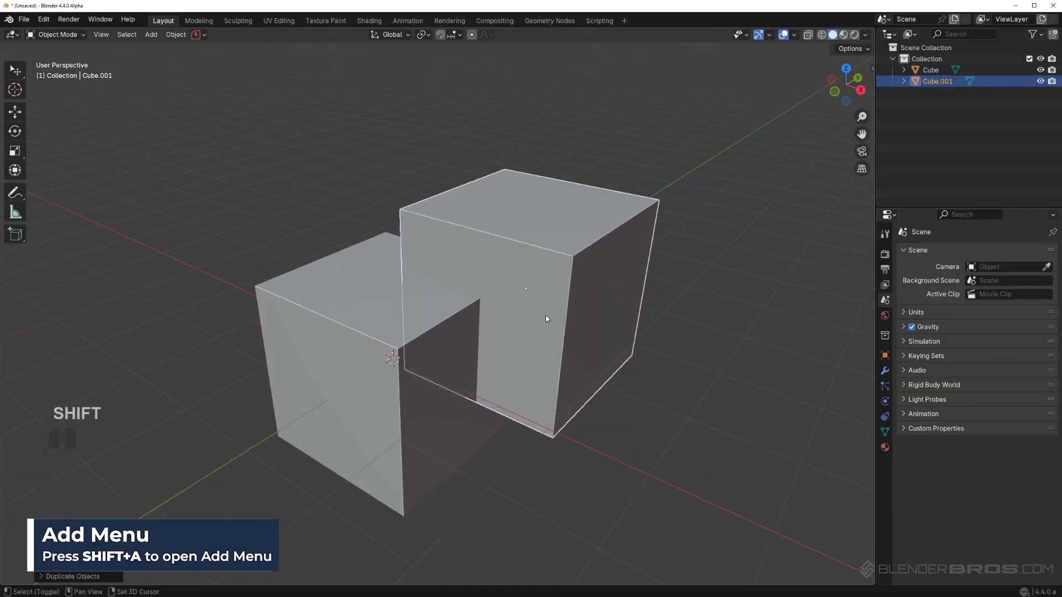
- Orbit the viewport slightly around the two overlapping cubes
middle_click(552, 318)
left_click_drag(559, 306, 568, 301)
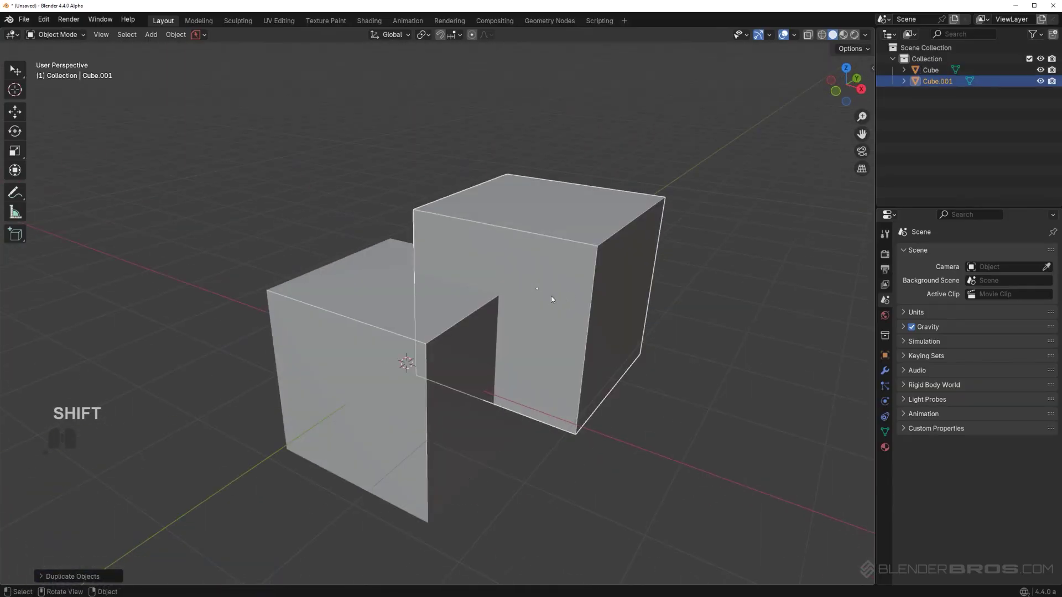
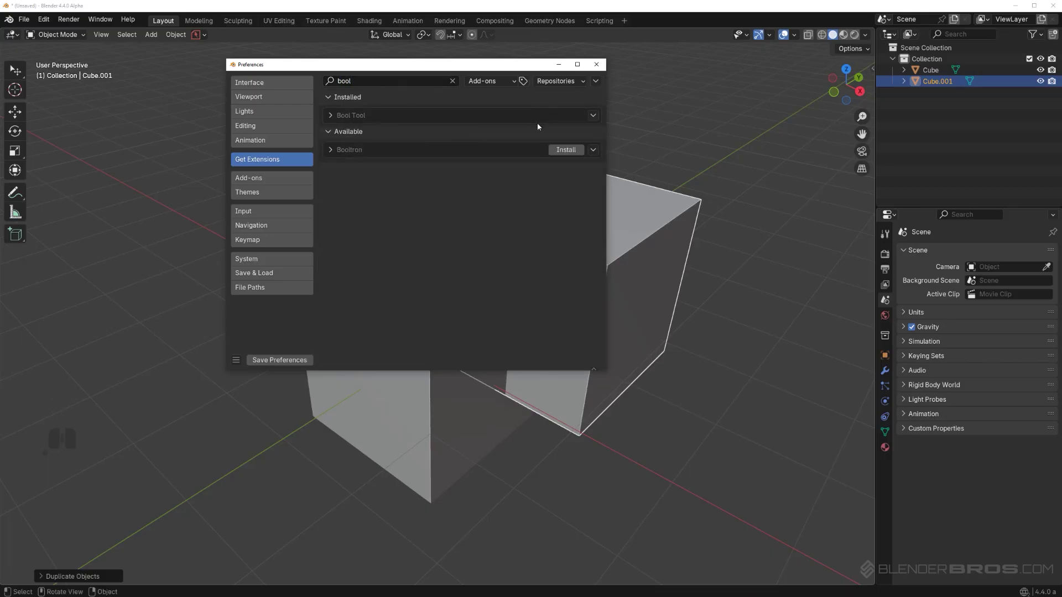
- Select both cubes and attempt a Bool Tool difference with Ctrl+Numpad Minus
left_click(608, 62)
left_click(579, 237)
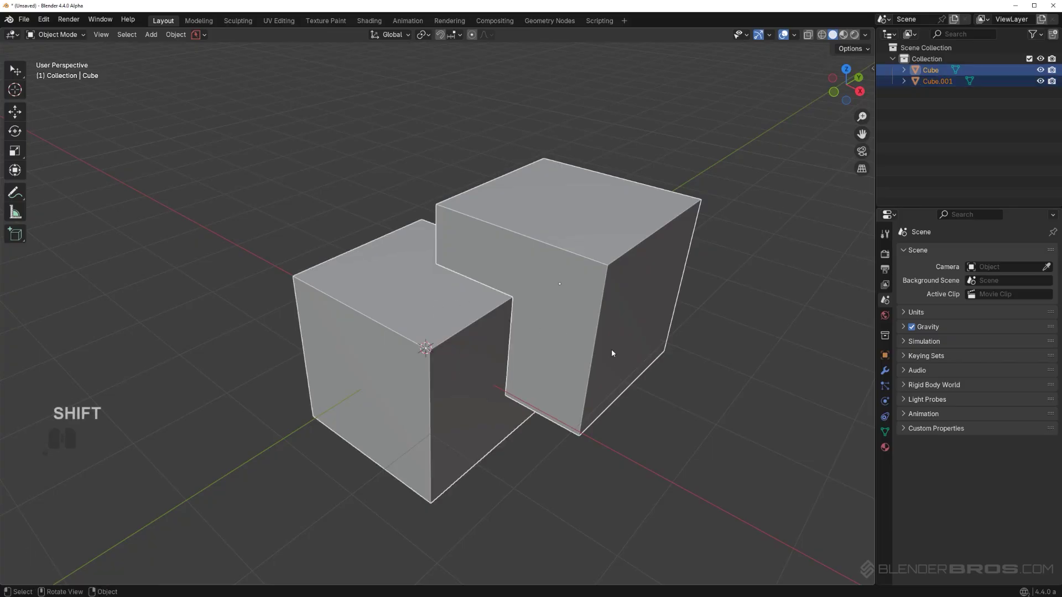
key("ctrl+KP_Subtract")
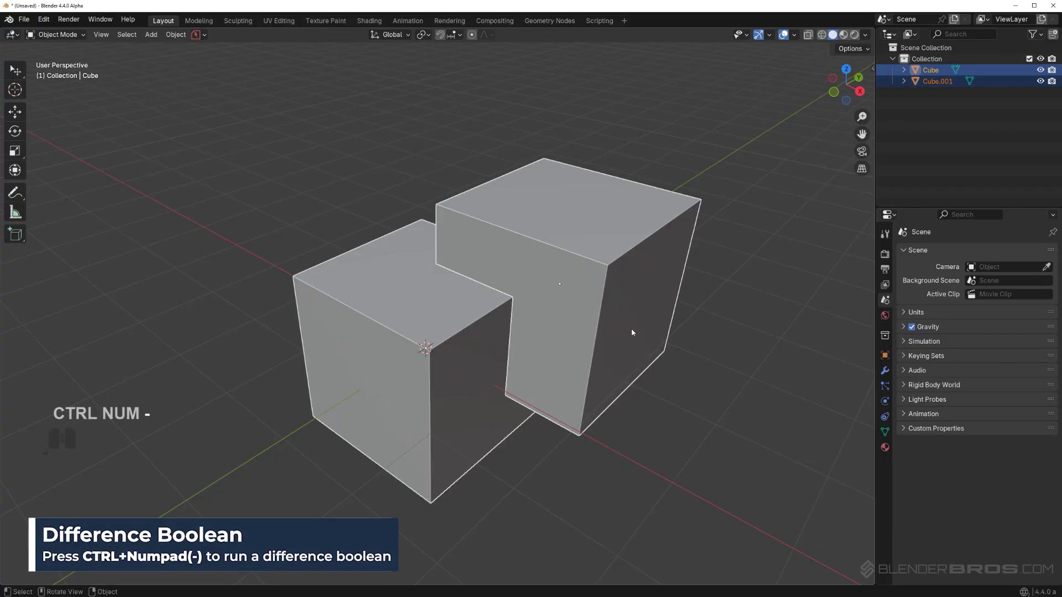
left_click_drag(561, 329, 540, 318)
- Reopen Preferences > Add-ons and confirm Bool Tool is enabled
left_click(53, 22)
left_click(84, 163)
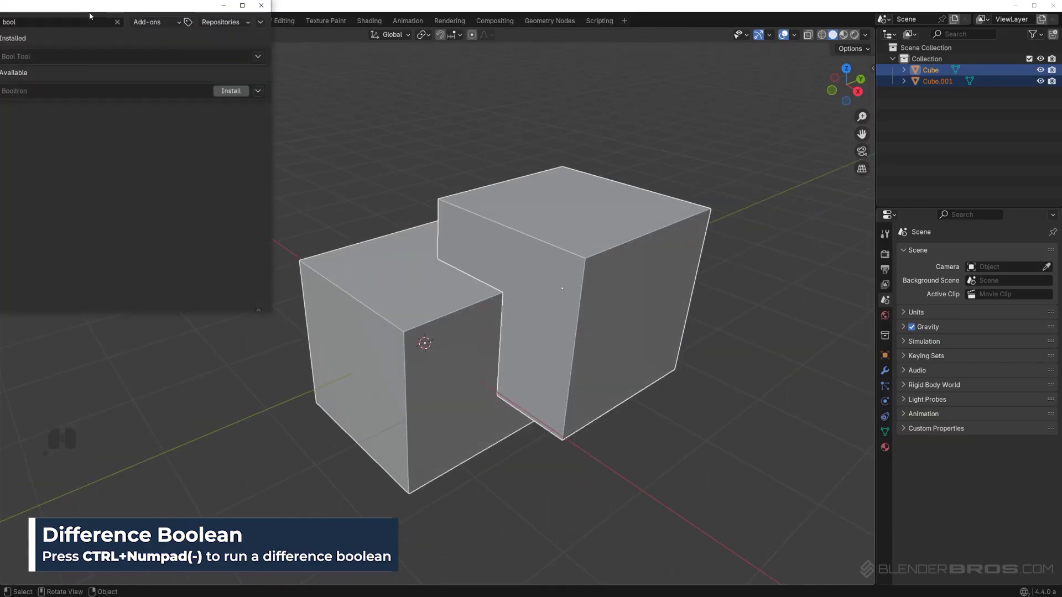
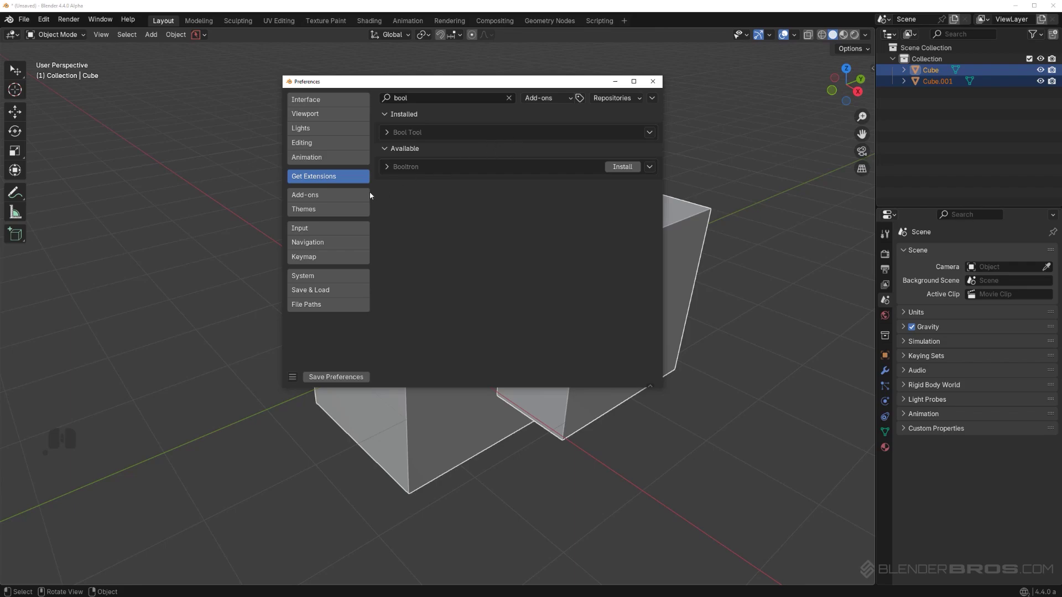
left_click_drag(348, 195, 400, 138)
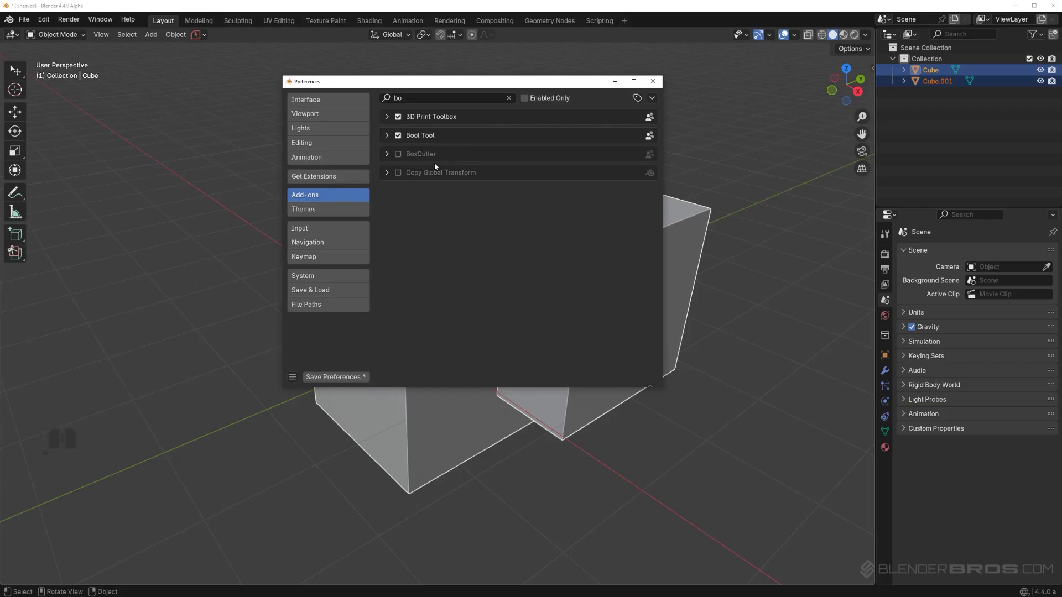
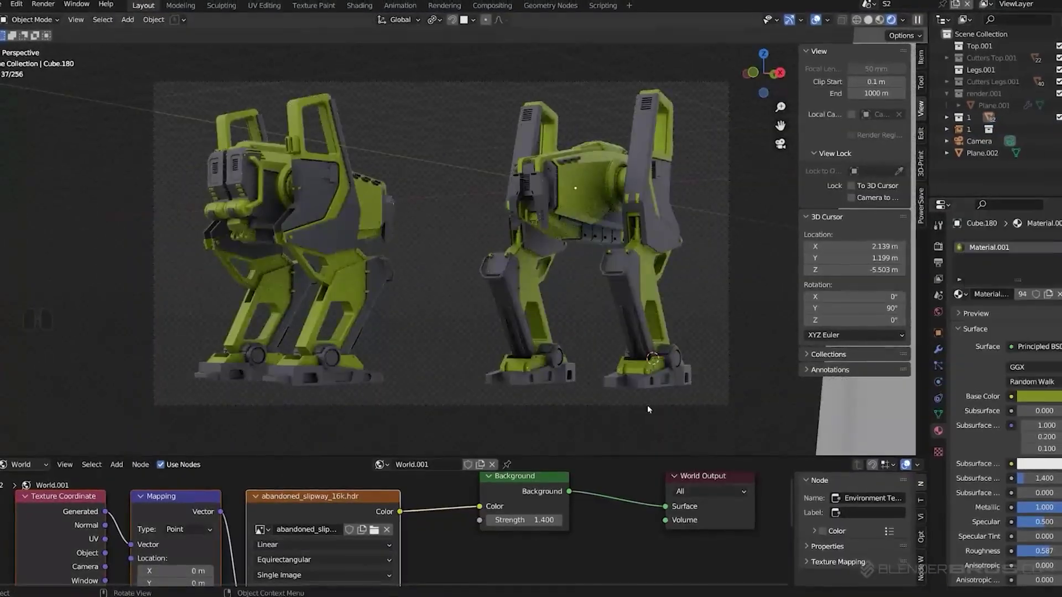
key("ctrl+i")
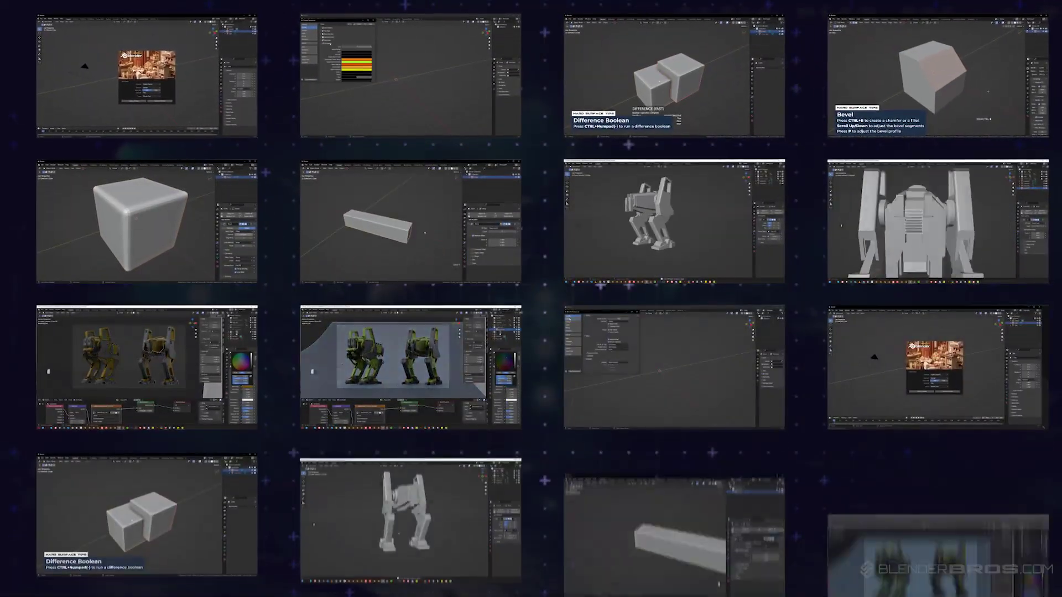
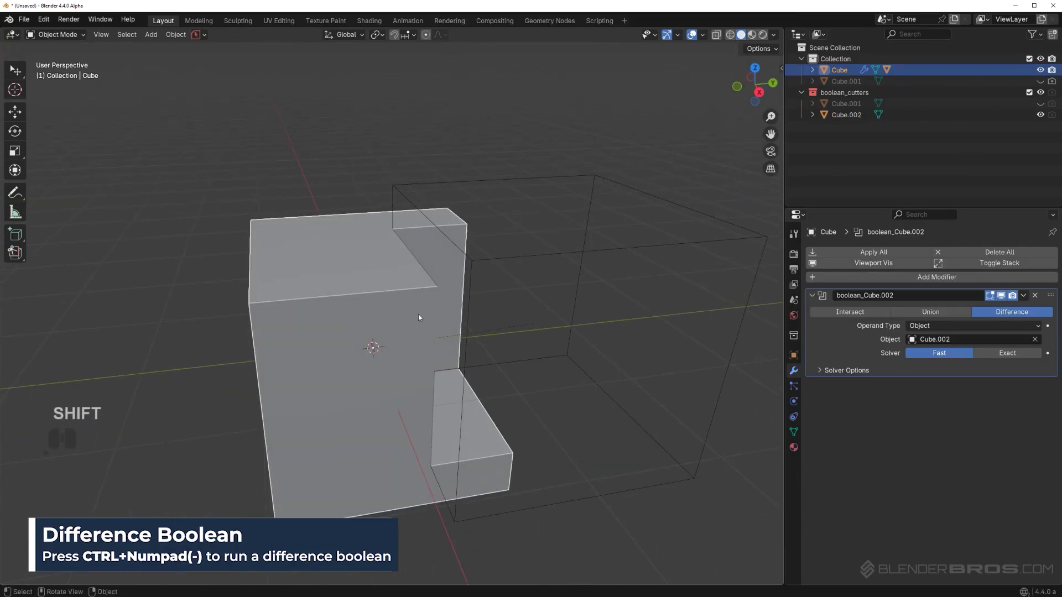
- Reposition the Cube.002 cutter box so it runs through the main cube
key("g")
right_click(396, 230)
left_click_drag(427, 239, 468, 255)
- Orbit the view to look at the carved channel head-on
middle_click(512, 262)
left_click_drag(462, 231, 358, 231)
middle_click(409, 231)
left_click(353, 227)
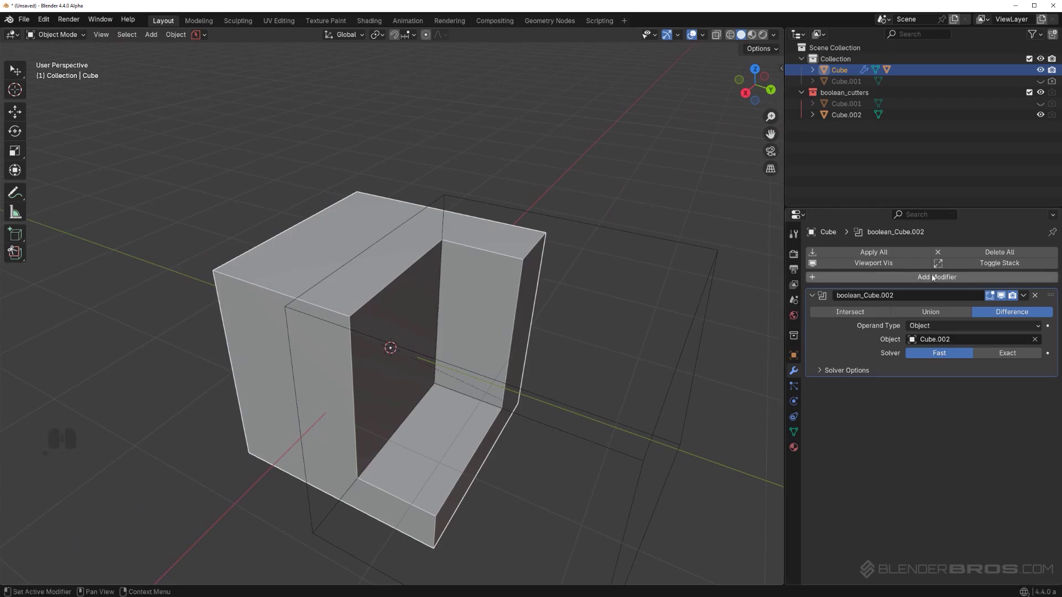
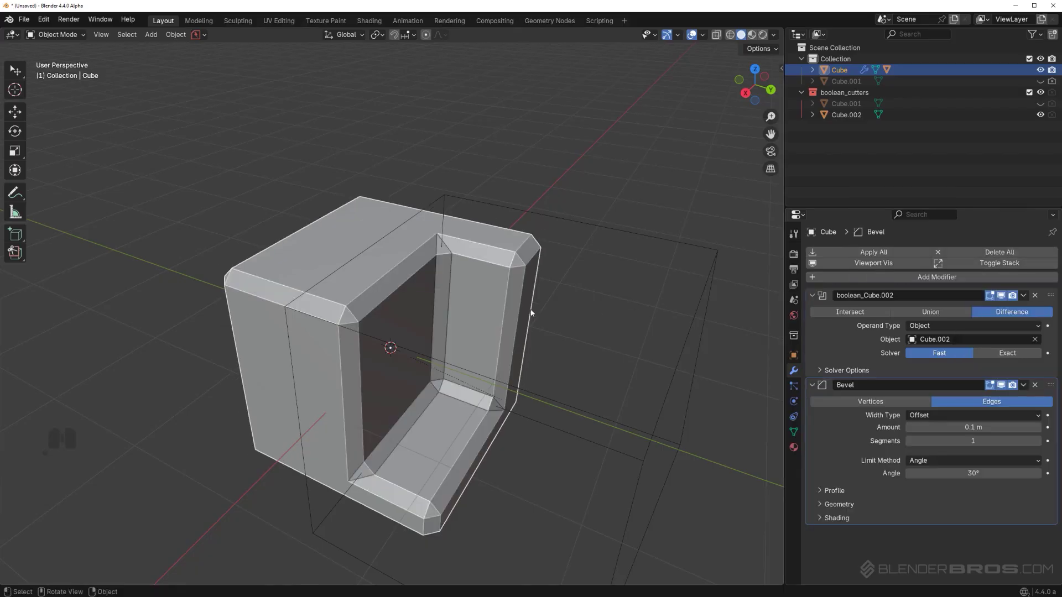
- Zoom and orbit to inspect the bevelled inner corner of the slot
left_click_drag(496, 285, 455, 305)
left_click_drag(469, 313, 436, 312)
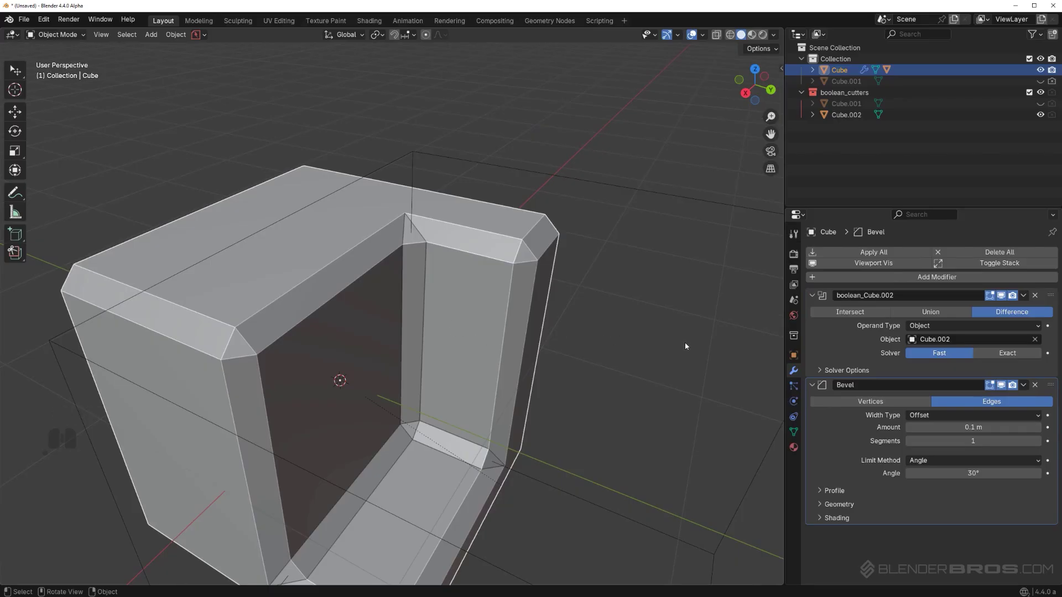
middle_click(551, 312)
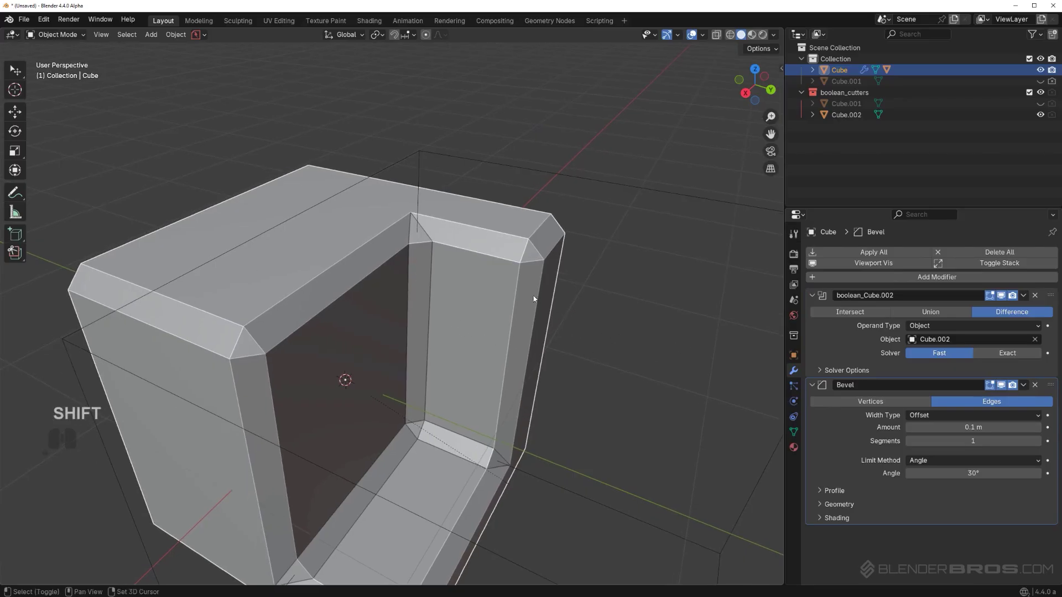
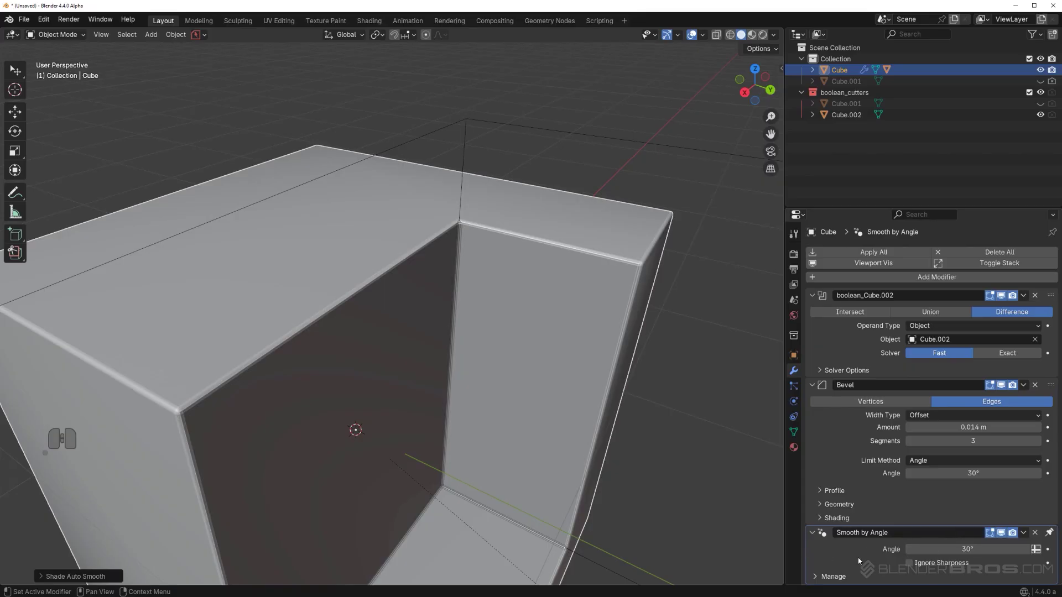
- Add a Weighted Normal modifier after the Bevel on the cube
left_click_drag(458, 314, 551, 340)
left_click_drag(514, 316, 569, 326)
left_click_drag(502, 313, 491, 277)
middle_click(569, 269)
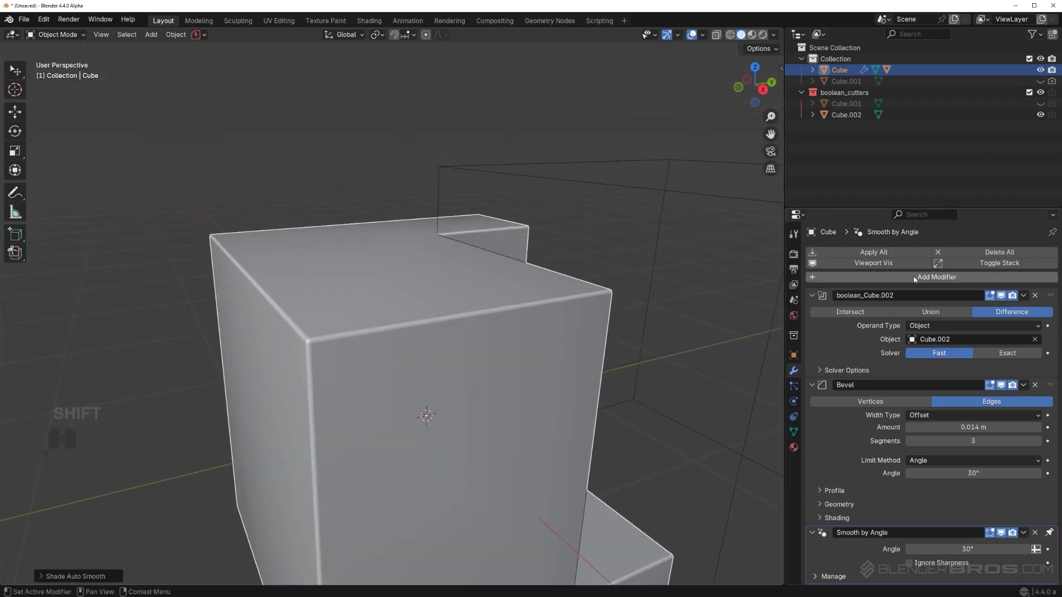
left_click(916, 279)
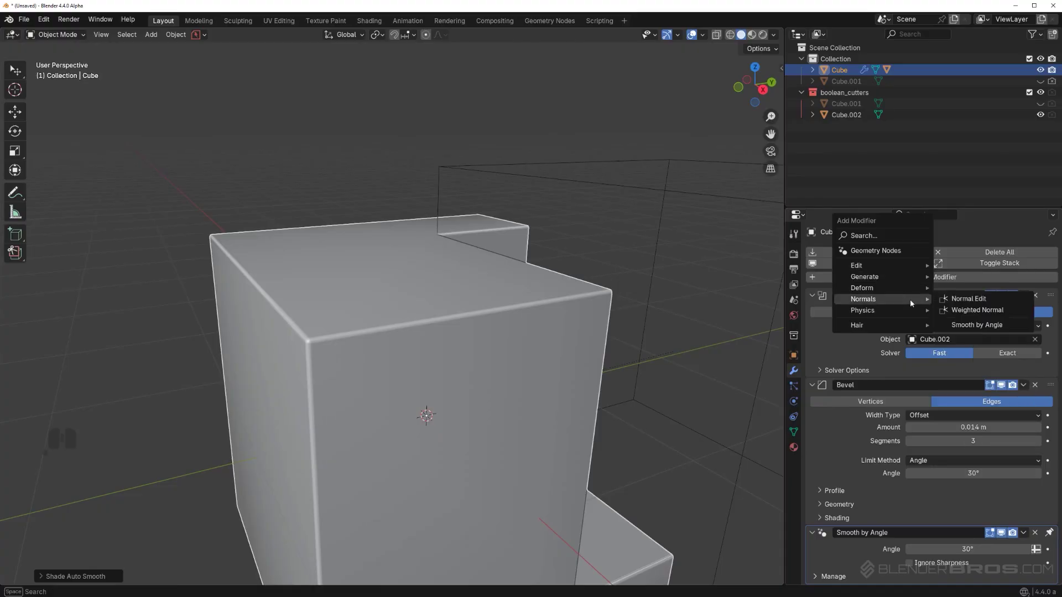
left_click(974, 317)
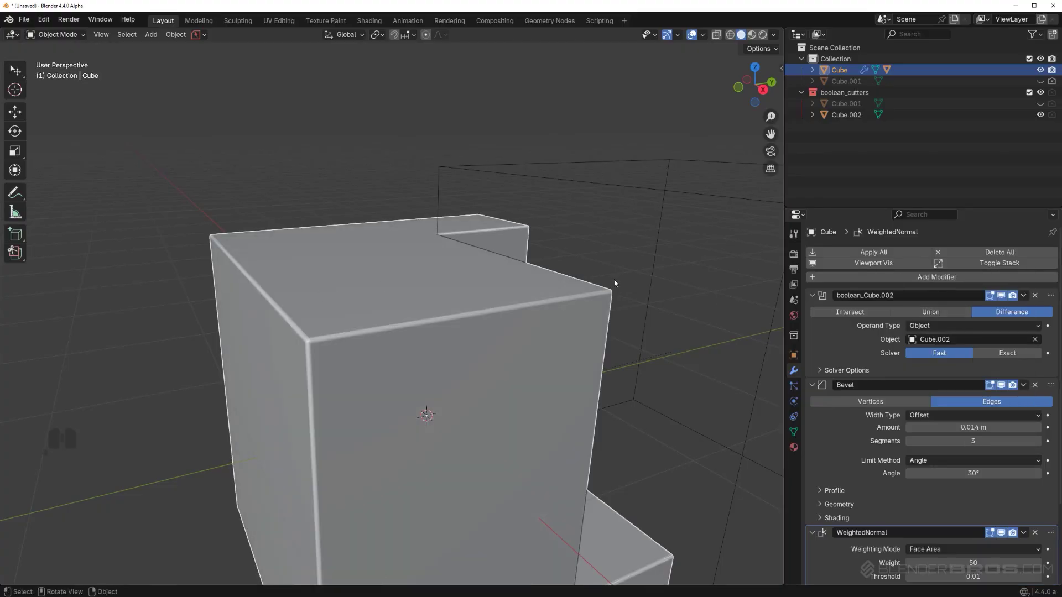
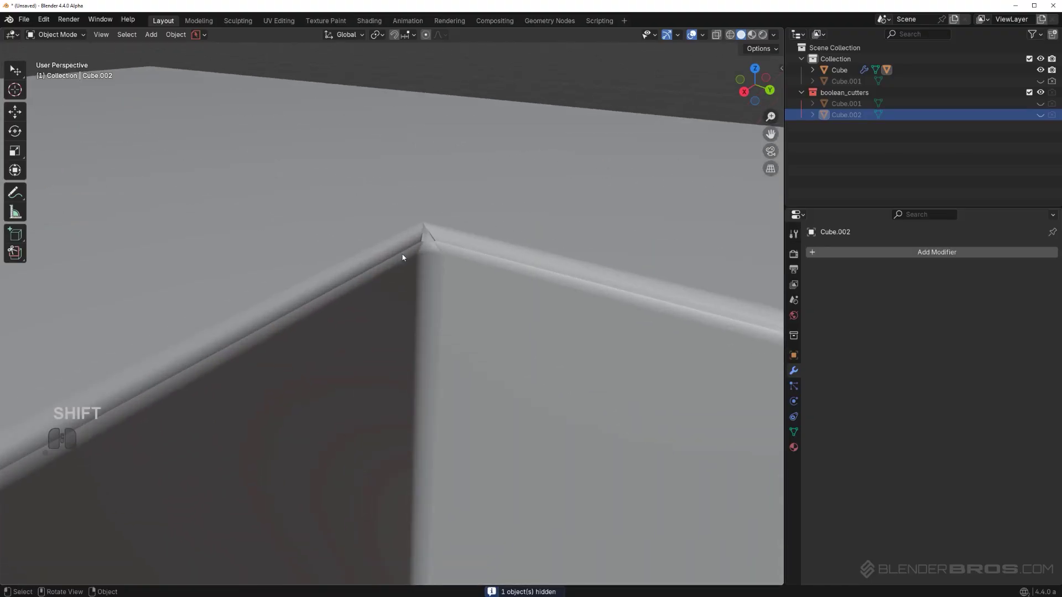
left_click(491, 233)
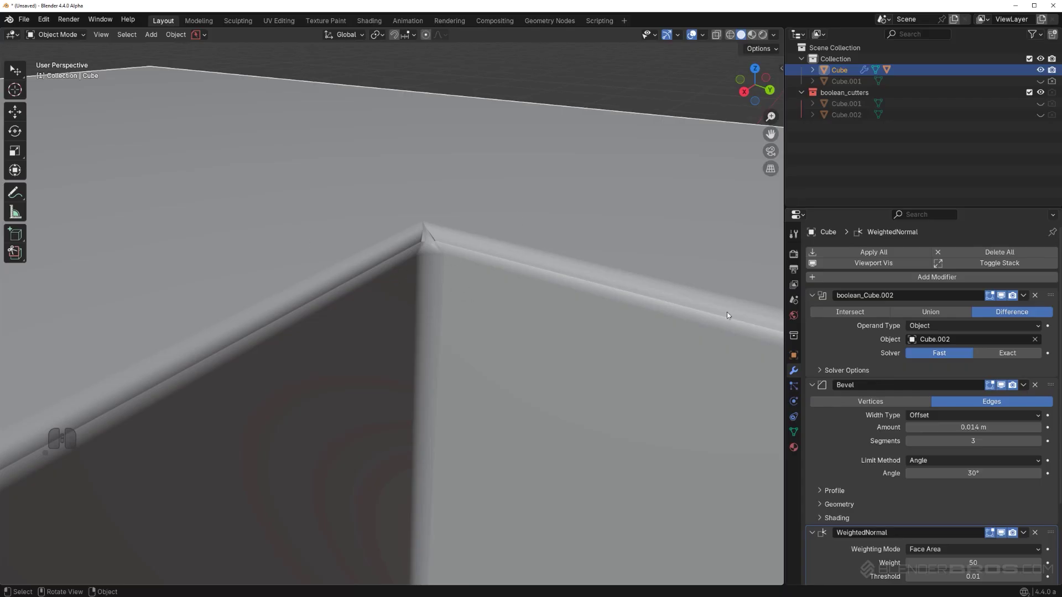
left_click(821, 508)
left_click_drag(922, 465, 928, 444)
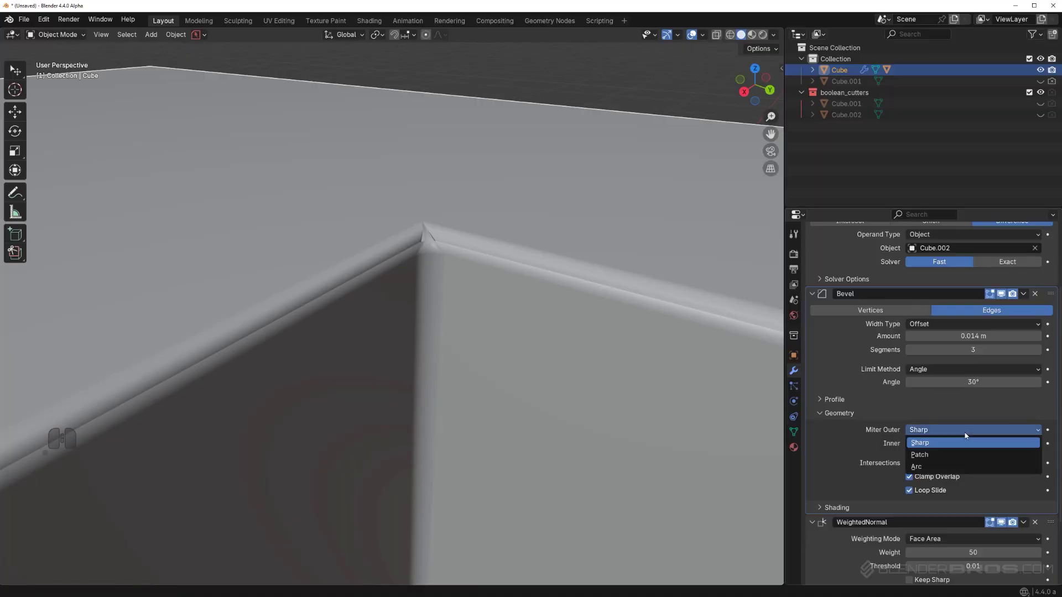
left_click(981, 471)
middle_click(475, 336)
middle_click(474, 337)
middle_click(474, 342)
left_click_drag(371, 379, 394, 375)
middle_click(432, 346)
middle_click(487, 287)
left_click_drag(464, 269, 369, 277)
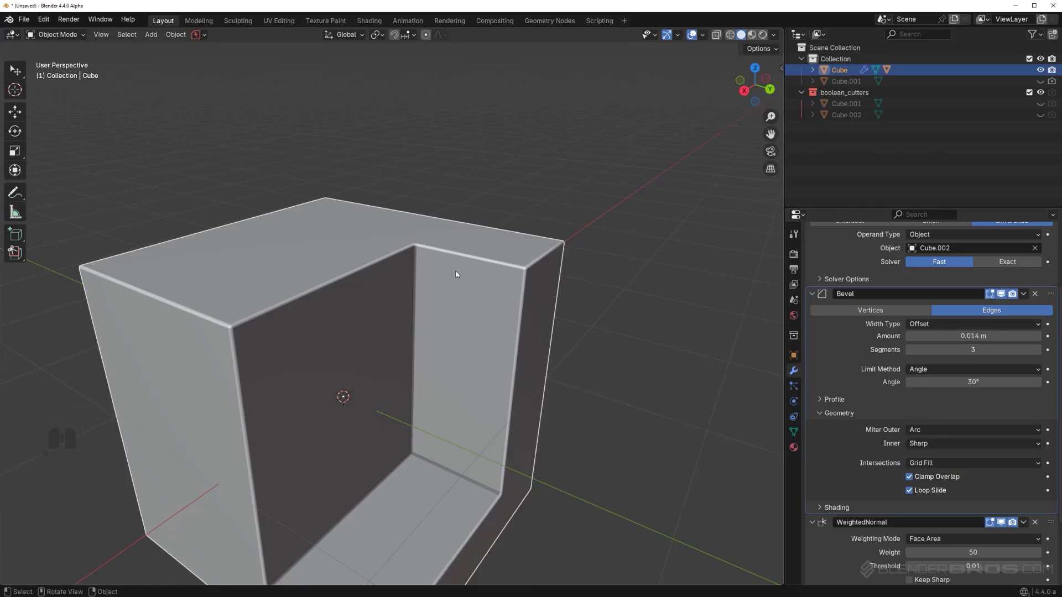
middle_click(481, 278)
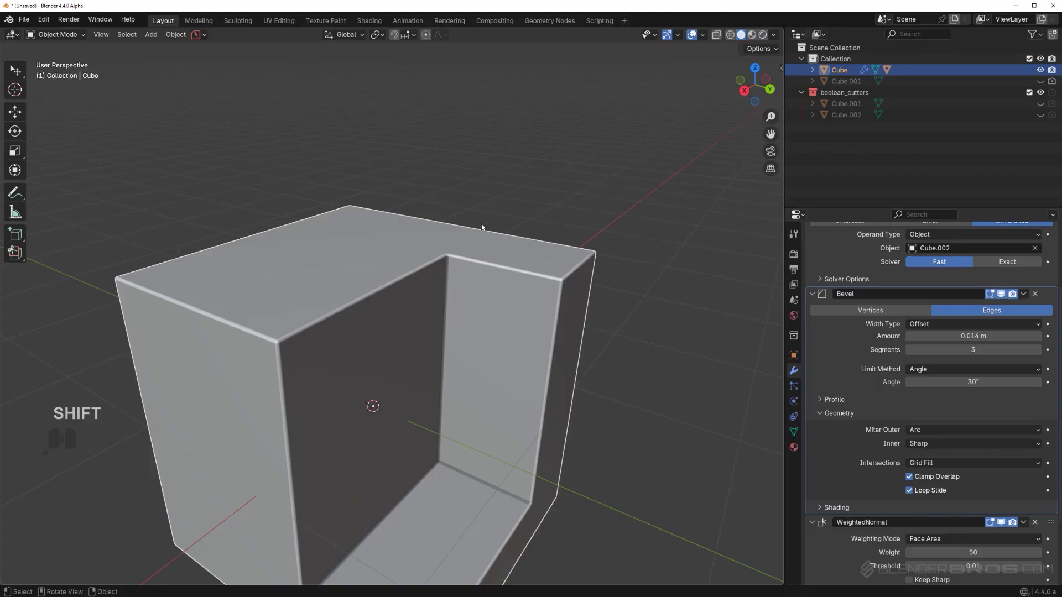
left_click_drag(481, 226, 455, 230)
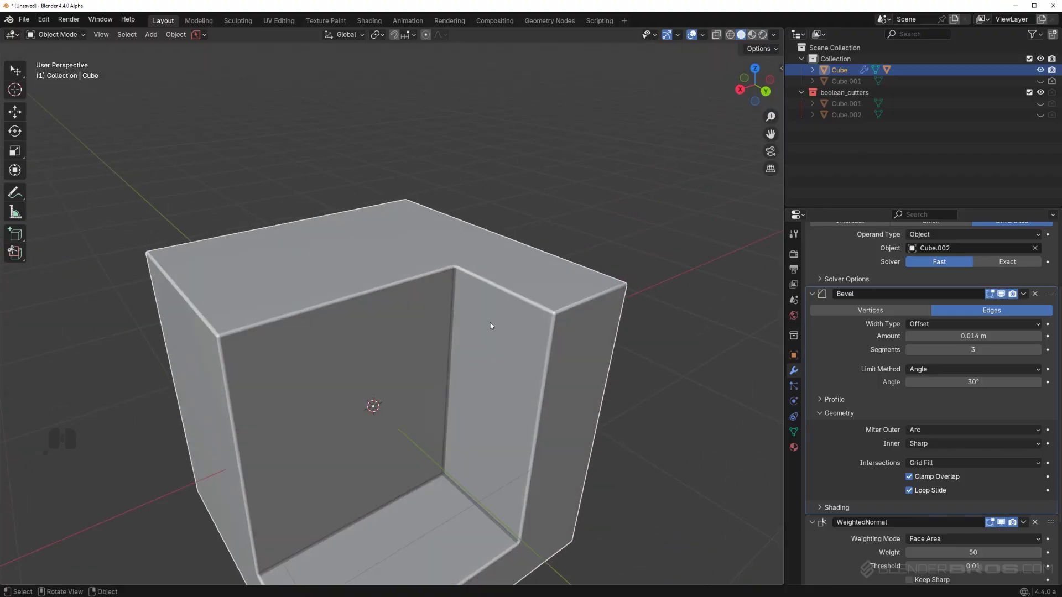
left_click_drag(529, 323, 569, 316)
middle_click(573, 295)
middle_click(550, 294)
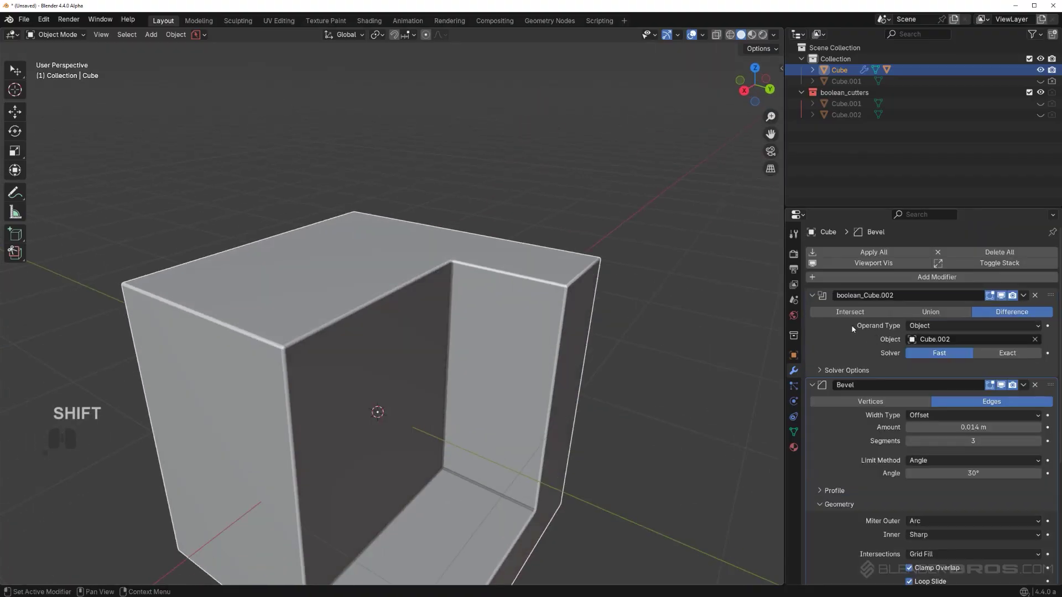
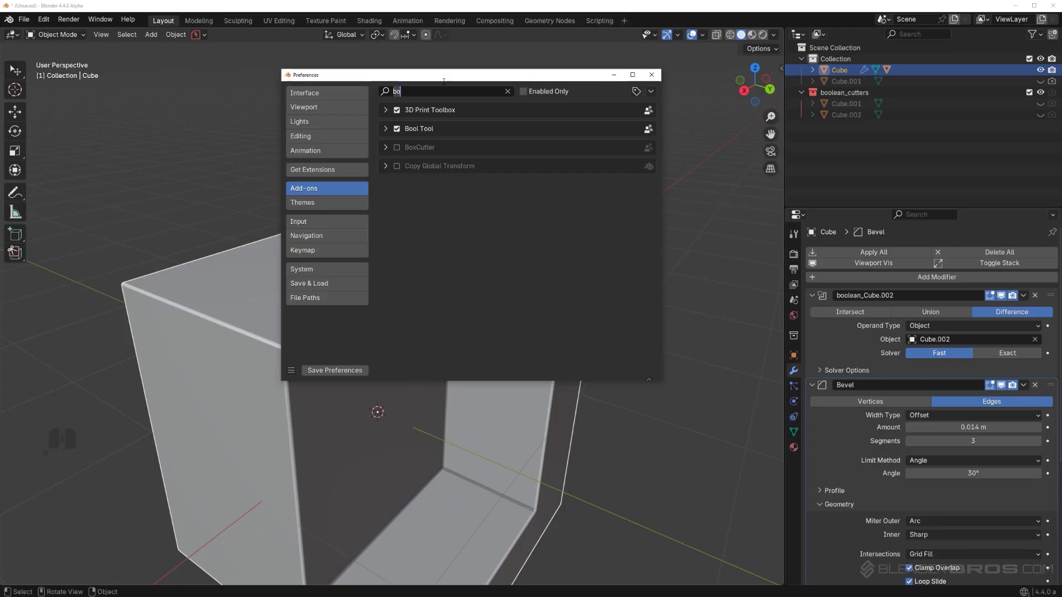
- Search the add-ons for 'modi', then collapse all modifier panels with Toggle Stack
key("m")
key("o")
key("d")
key("i")
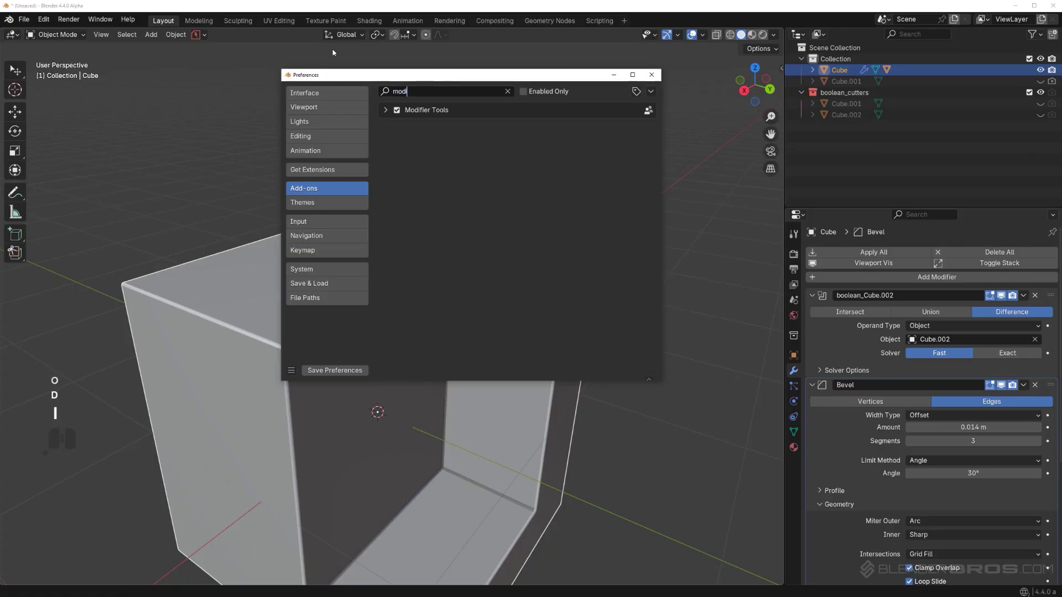
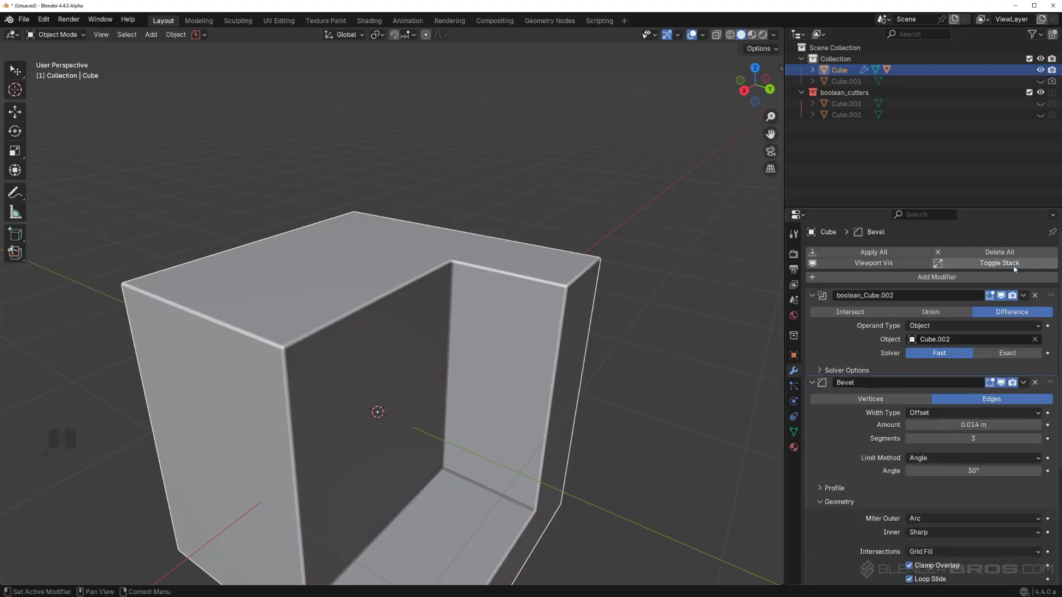
left_click(1016, 268)
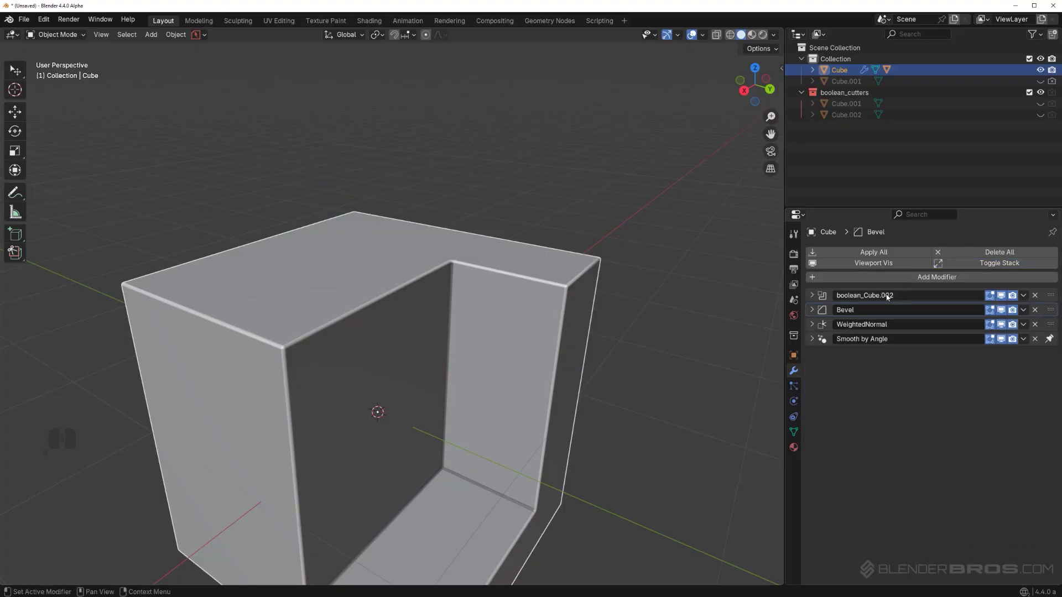
- Orbit the view to inspect the cut edges and face the cutout
left_click_drag(518, 361, 495, 332)
left_click_drag(524, 295, 568, 235)
middle_click(566, 245)
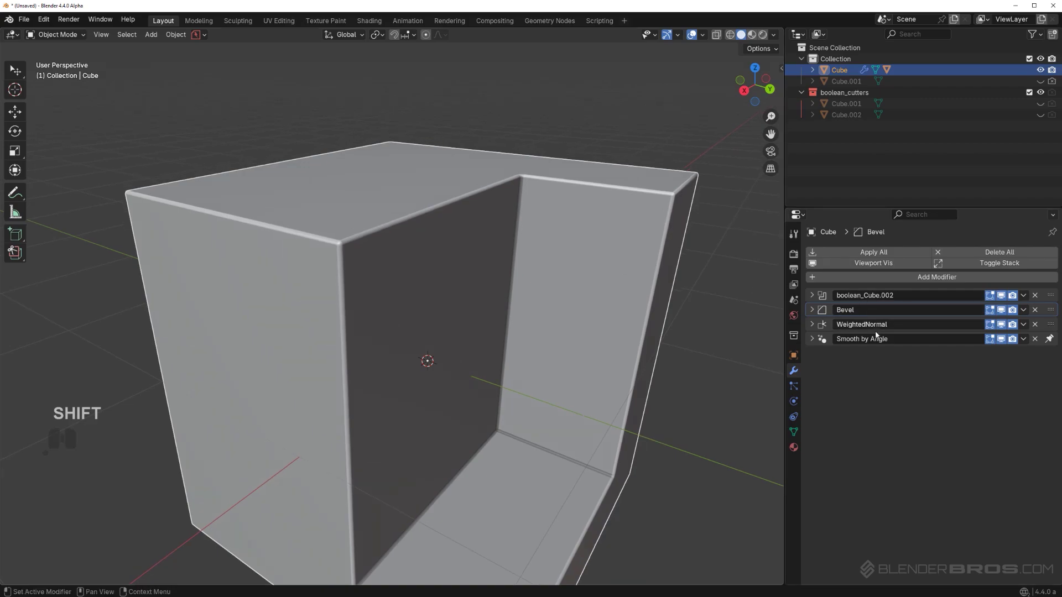
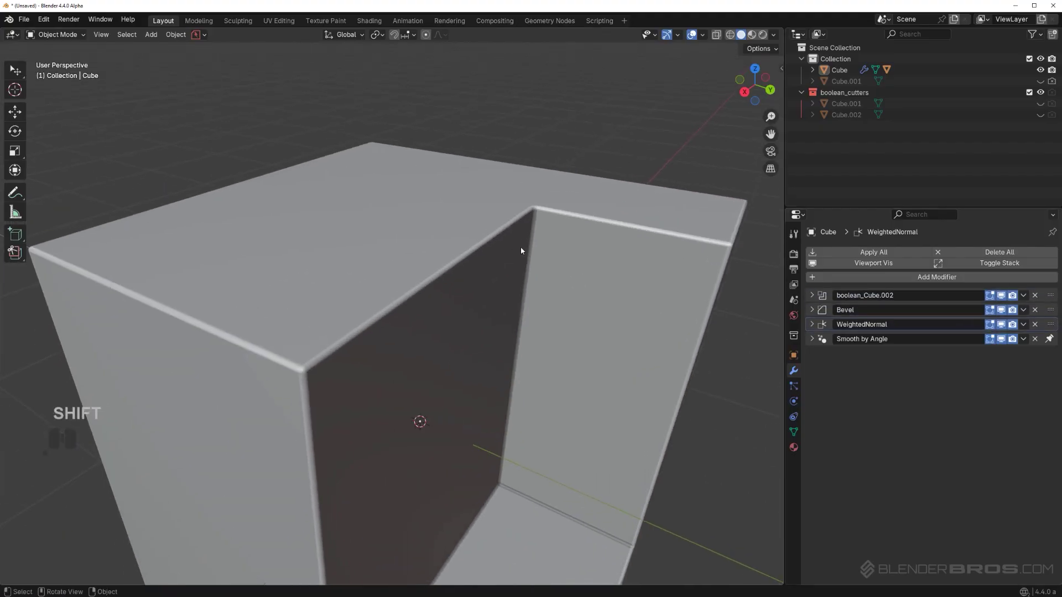
middle_click(555, 259)
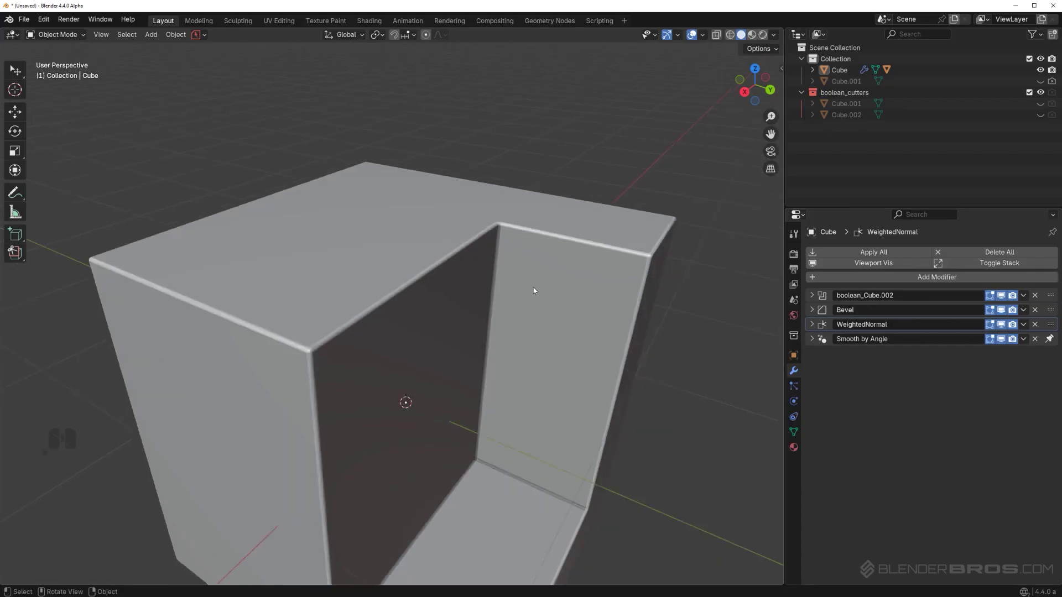
middle_click(491, 286)
left_click_drag(491, 284, 491, 259)
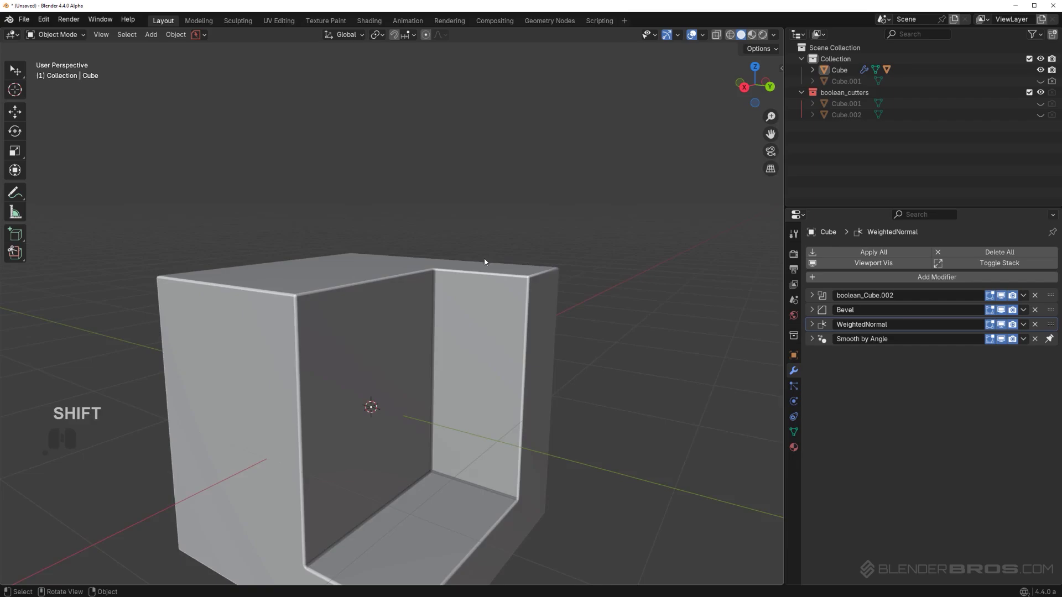
- Add a new cube via Shift+A and subtract it from the main cube with a difference boolean
right_click(475, 272)
left_click_drag(488, 288, 561, 297)
left_click_drag(539, 319, 542, 342)
middle_click(509, 314)
left_click_drag(513, 309, 492, 301)
key("shift+a")
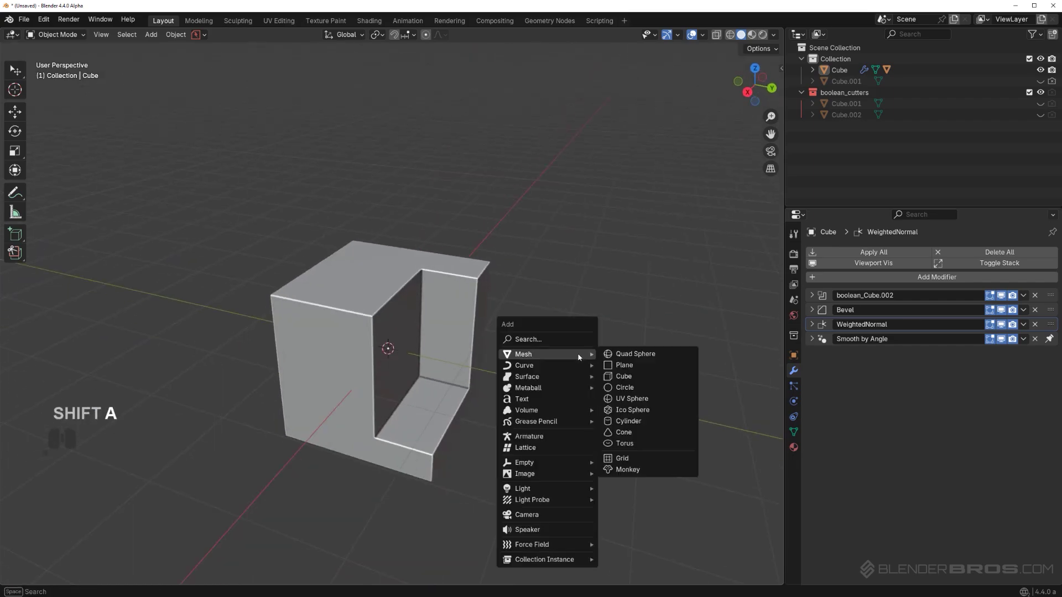
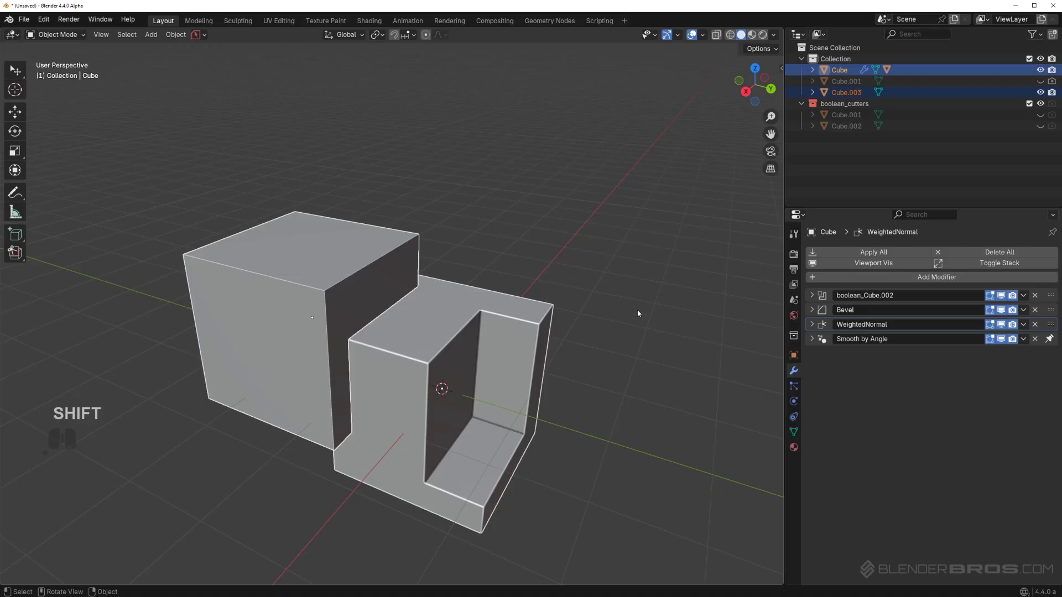
key("ctrl+KP_Subtract")
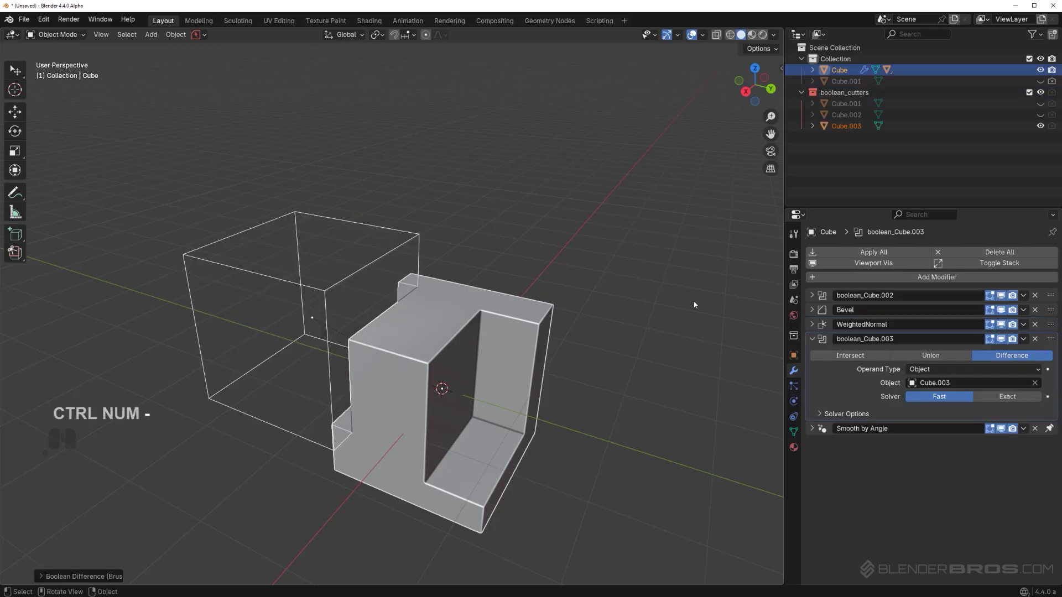
- Orbit and zoom to inspect the new notch from several angles
middle_click(446, 280)
middle_click(370, 333)
middle_click(466, 295)
middle_click(447, 296)
middle_click(475, 319)
left_click_drag(457, 307, 324, 306)
middle_click(437, 302)
left_click_drag(421, 208, 556, 231)
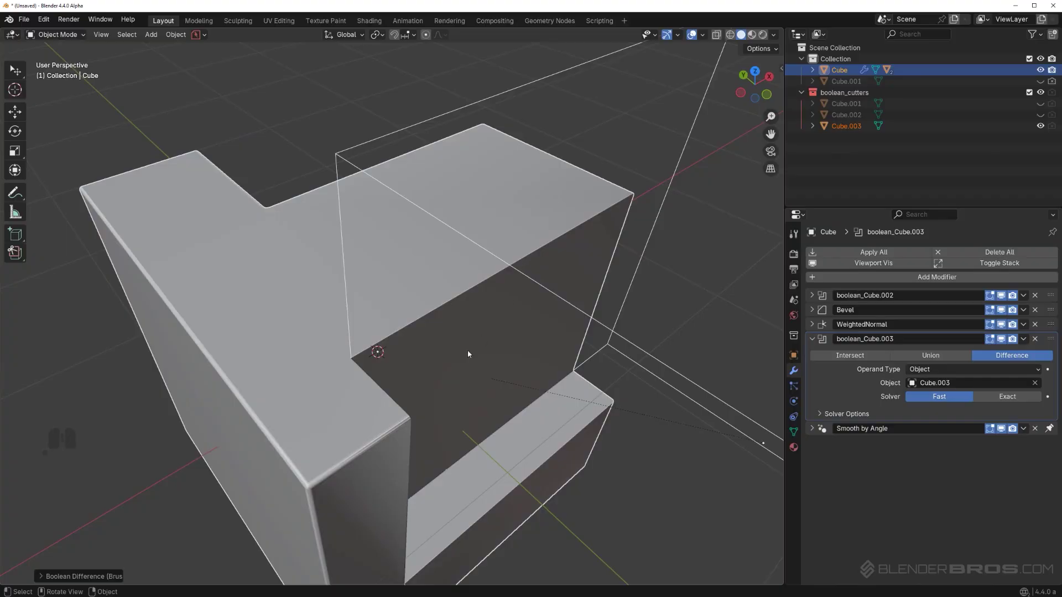
middle_click(495, 315)
left_click_drag(471, 282, 374, 252)
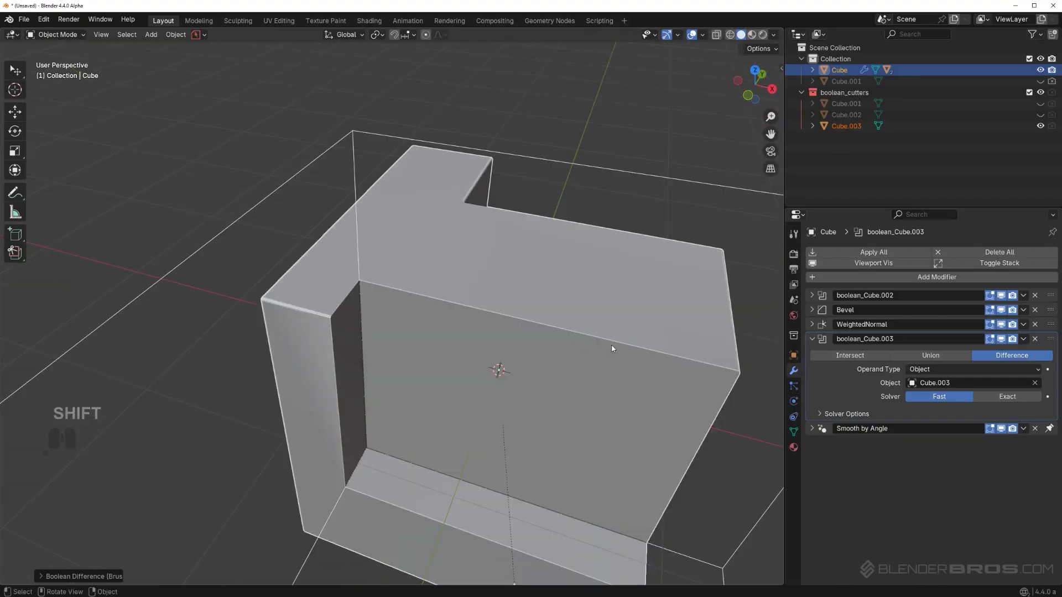
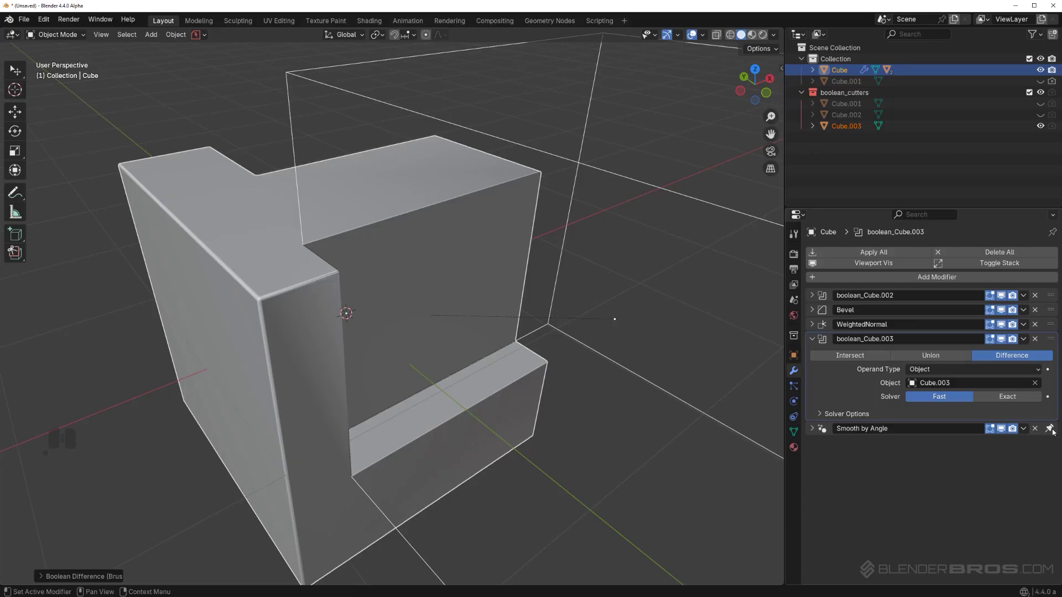
- Unpin Smooth by Angle, move WeightedNormal to the bottom and boolean_Cube.003 above Bevel
left_click(1054, 431)
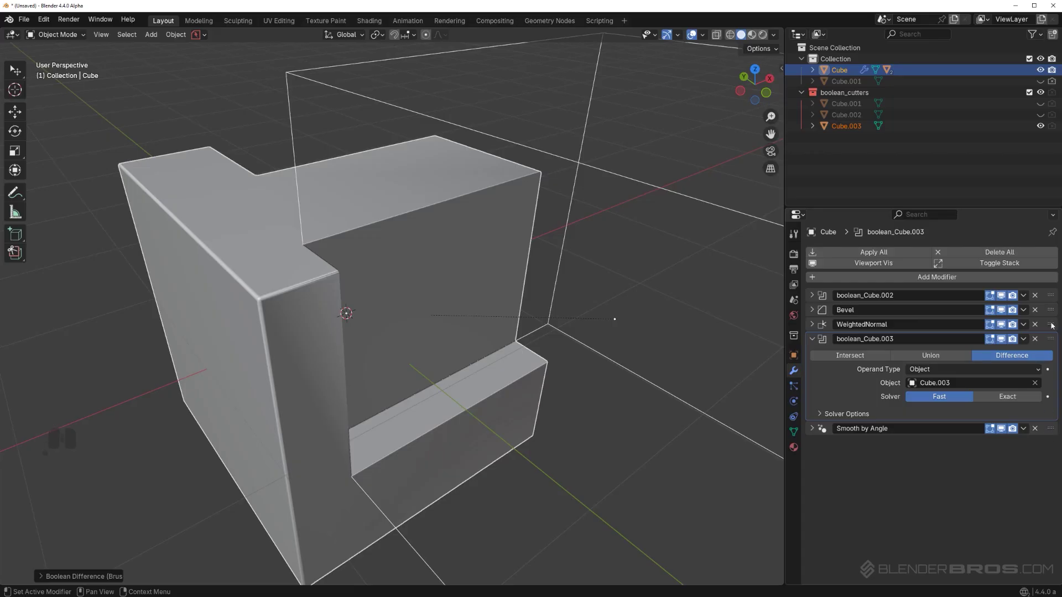
left_click_drag(1054, 325, 1057, 444)
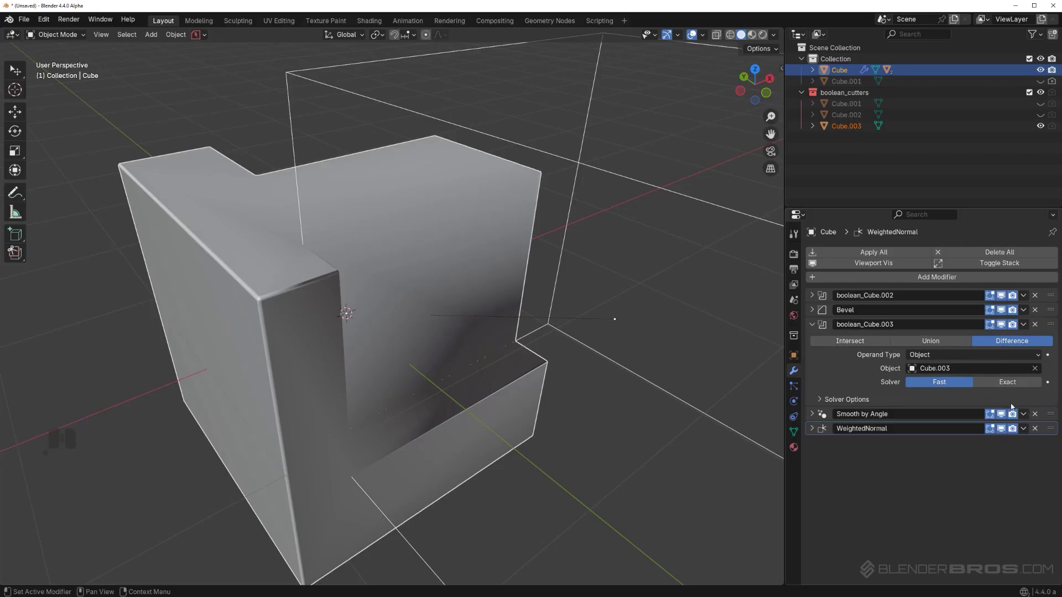
left_click_drag(1052, 326, 1052, 308)
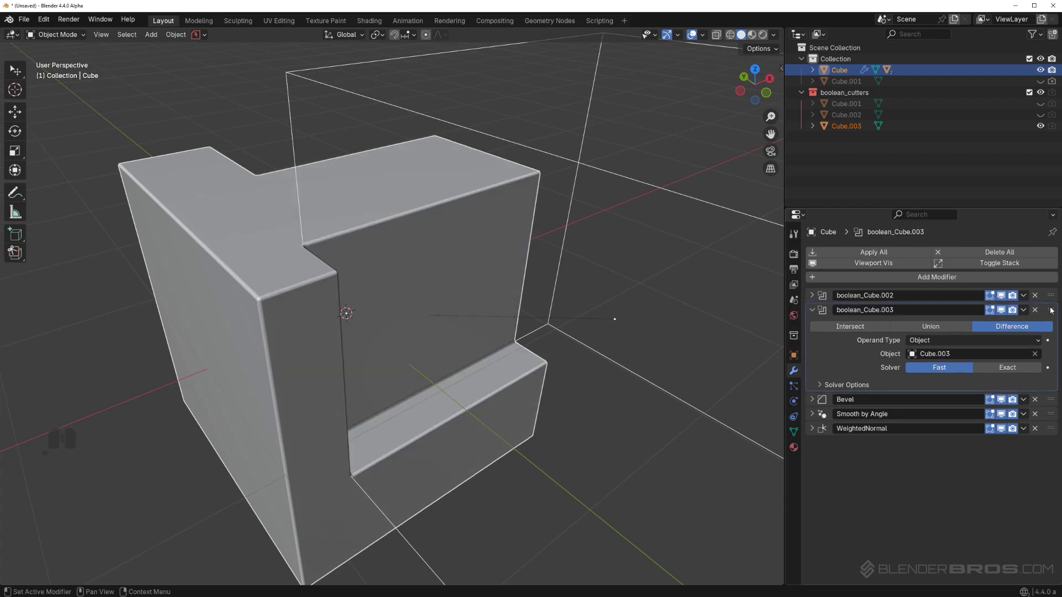
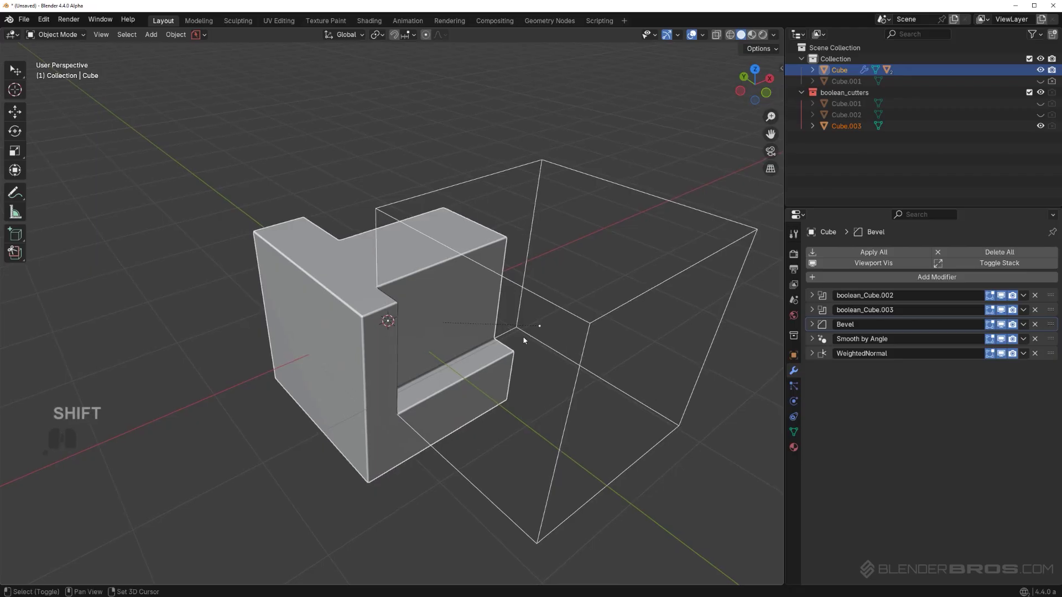
- Orbit the view to compare the cube's front and mirrored side
left_click_drag(498, 306, 365, 314)
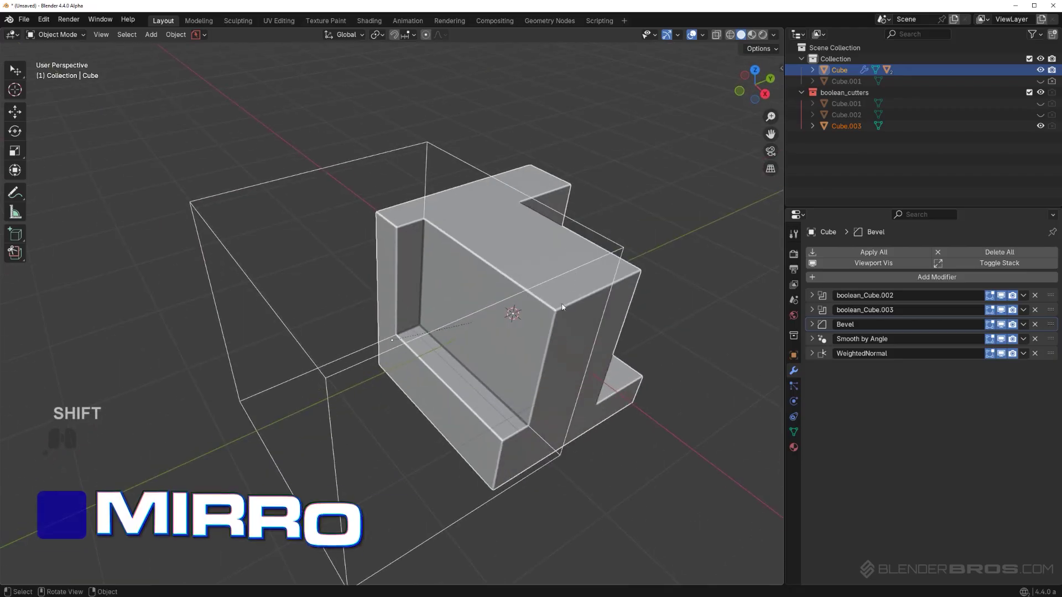
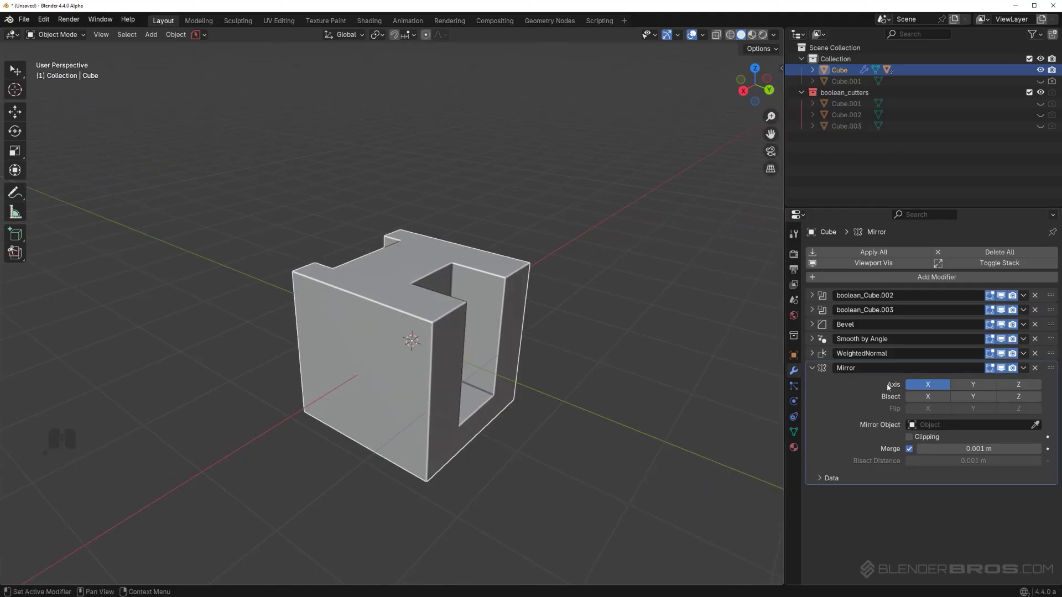
left_click_drag(393, 398, 507, 403)
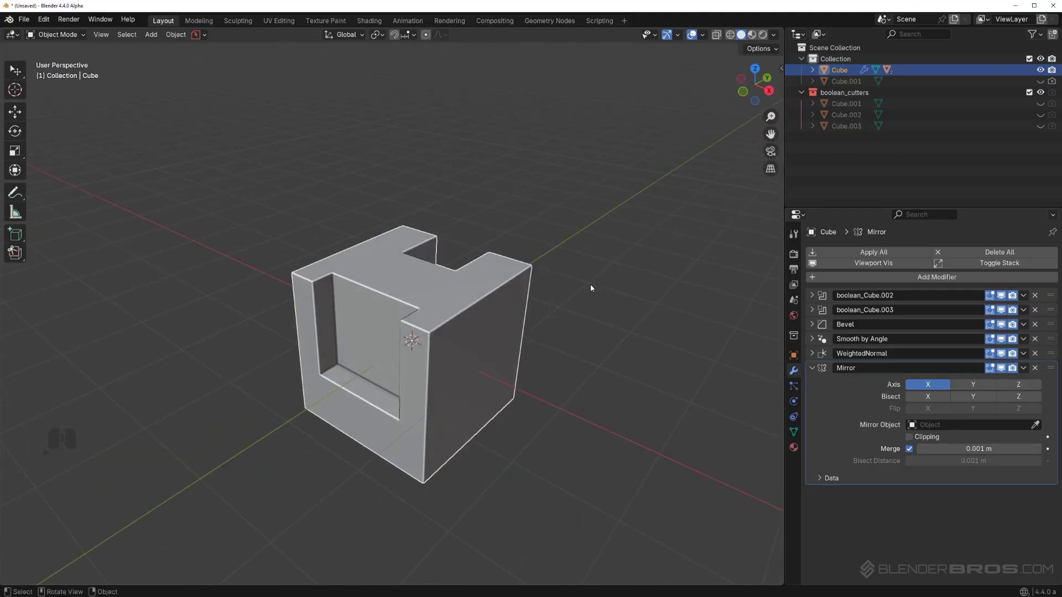
left_click_drag(596, 304, 469, 303)
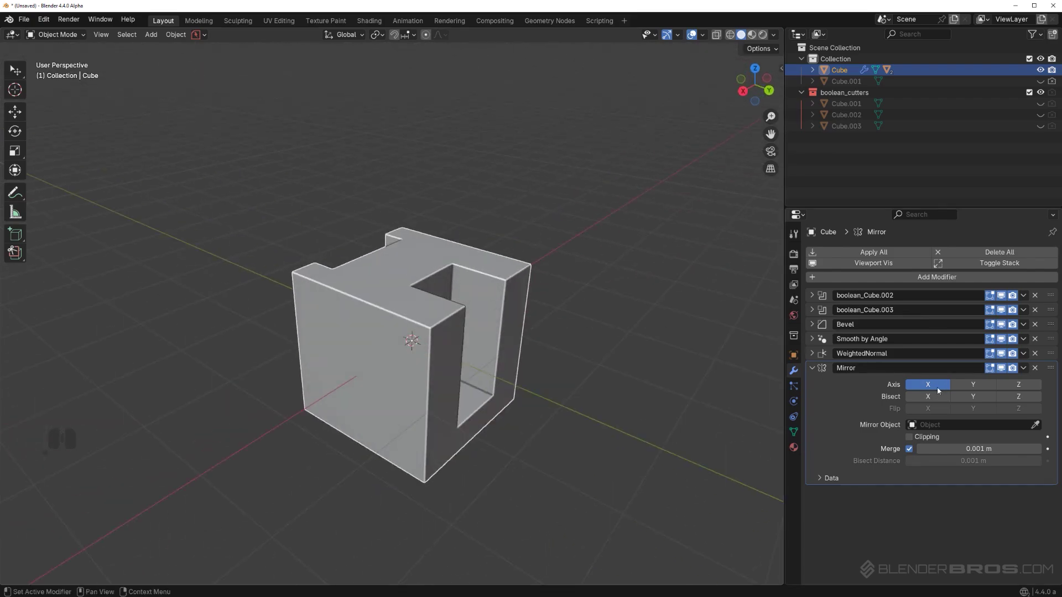
left_click_drag(603, 339, 606, 339)
- Toggle the Mirror modifier's axis buttons repeatedly, ending with no axis active
left_click(943, 387)
left_click(942, 387)
left_click(943, 386)
left_click(942, 386)
left_click(943, 386)
double_click(943, 386)
middle_click(619, 353)
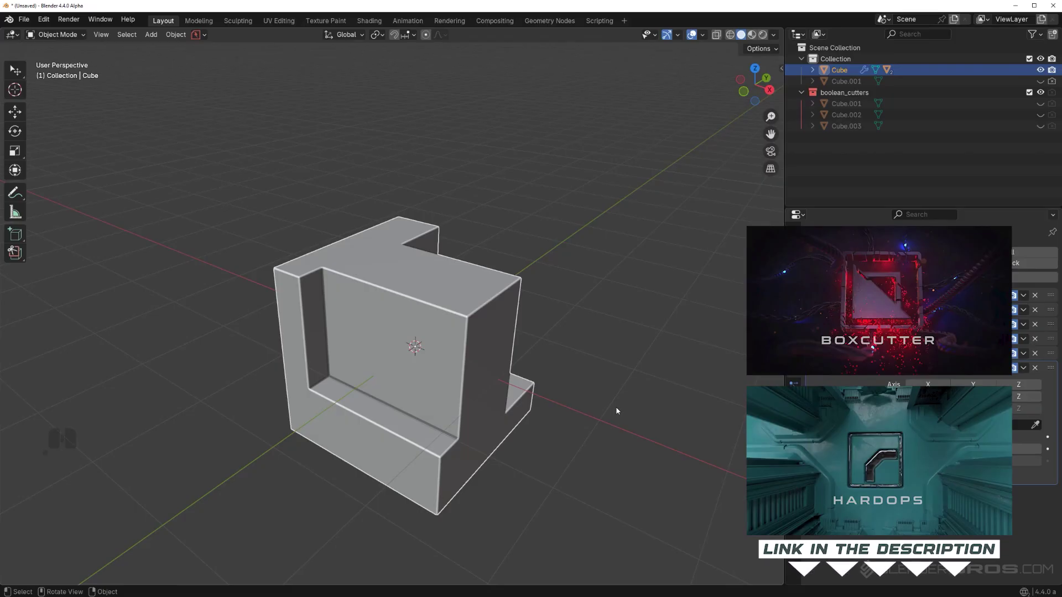
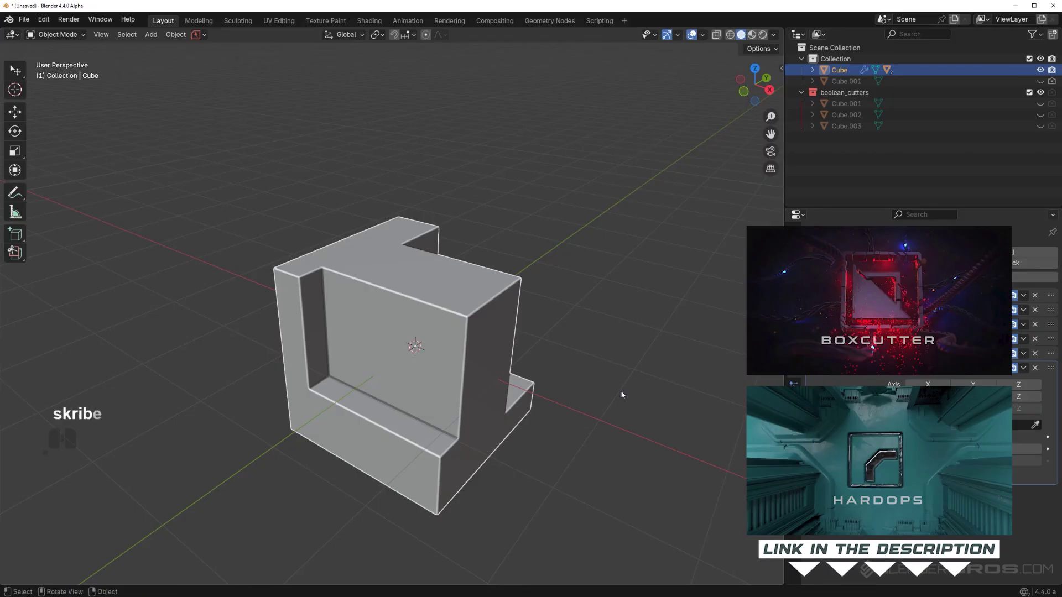
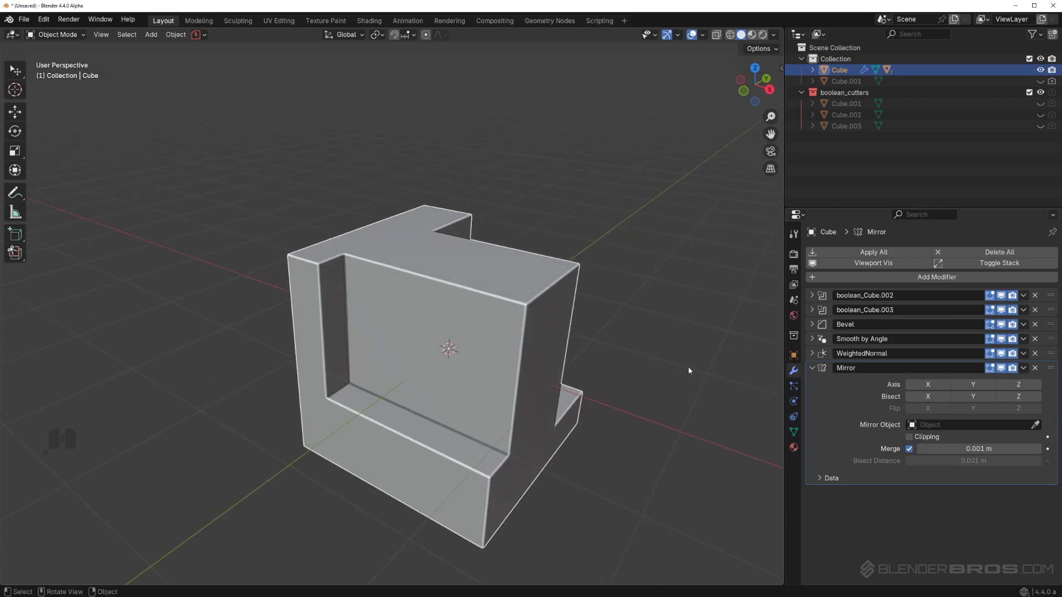
- Set the Mirror modifier's axis to Z so the cube mirrors along Z
left_click(930, 385)
left_click(929, 384)
left_click(1032, 388)
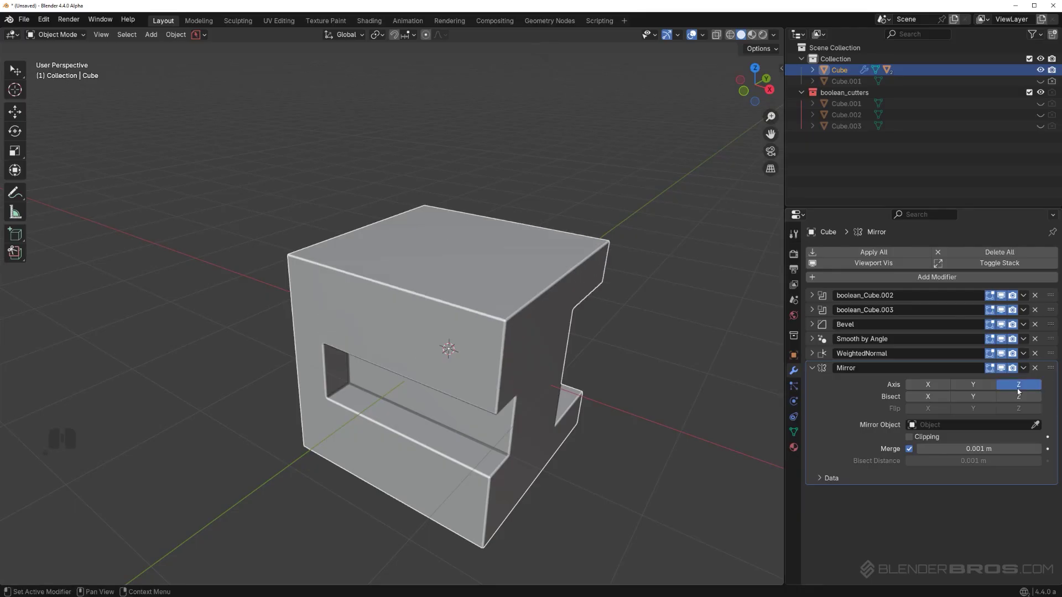
middle_click(638, 441)
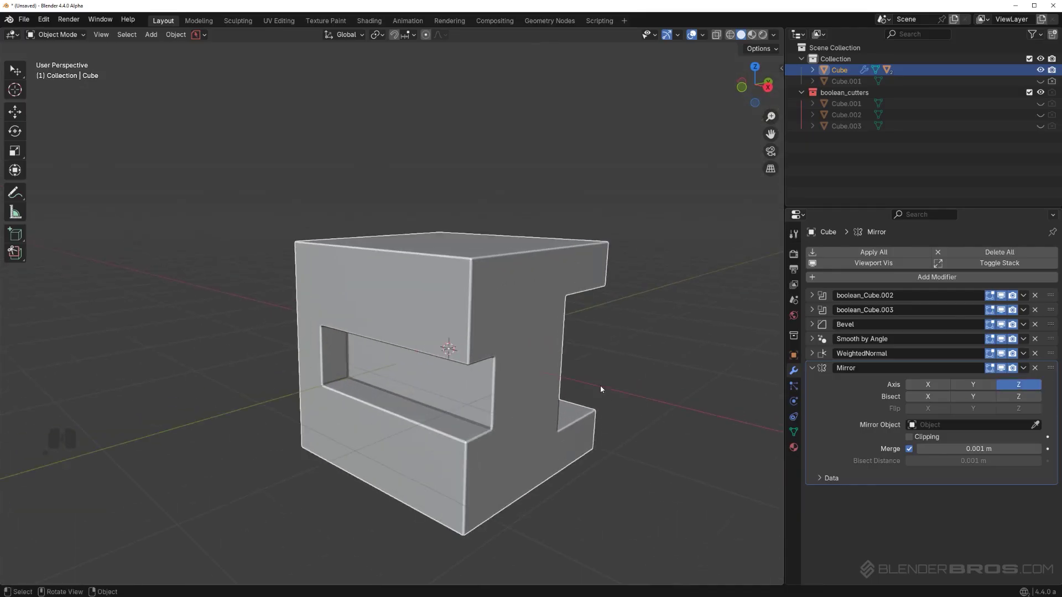
left_click_drag(600, 375, 585, 348)
middle_click(659, 386)
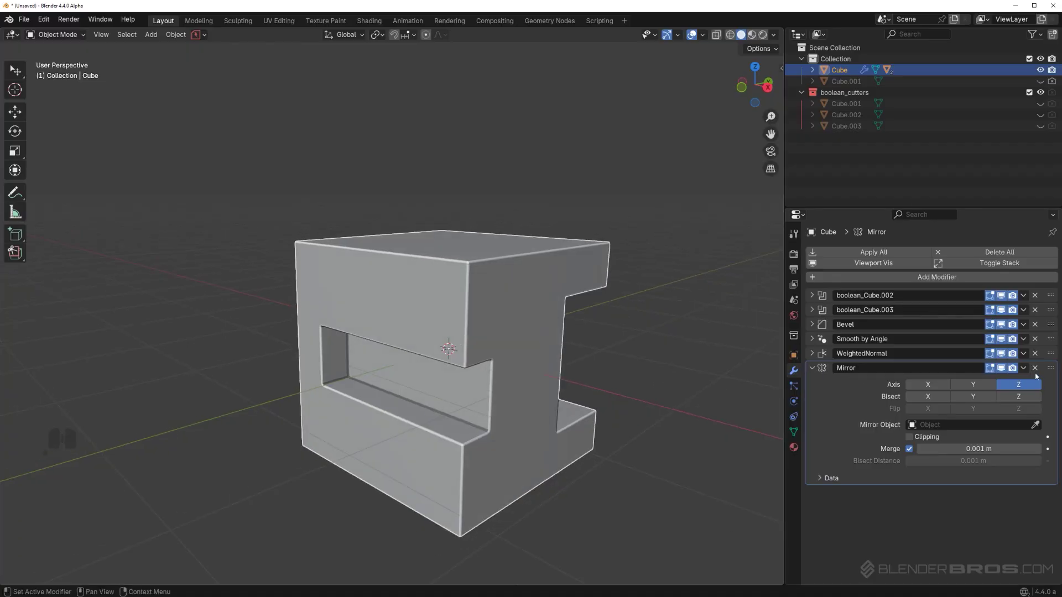
- Move the Mirror modifier up above WeightedNormal and Smooth by Angle, right after Bevel
left_click_drag(1037, 370, 1038, 361)
left_click_drag(1056, 368, 1054, 337)
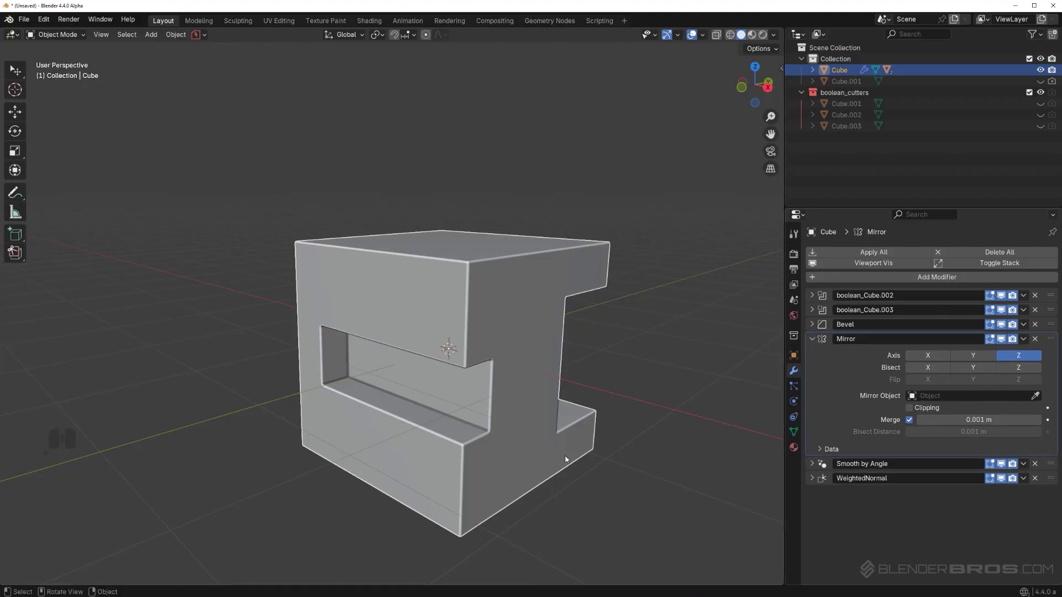
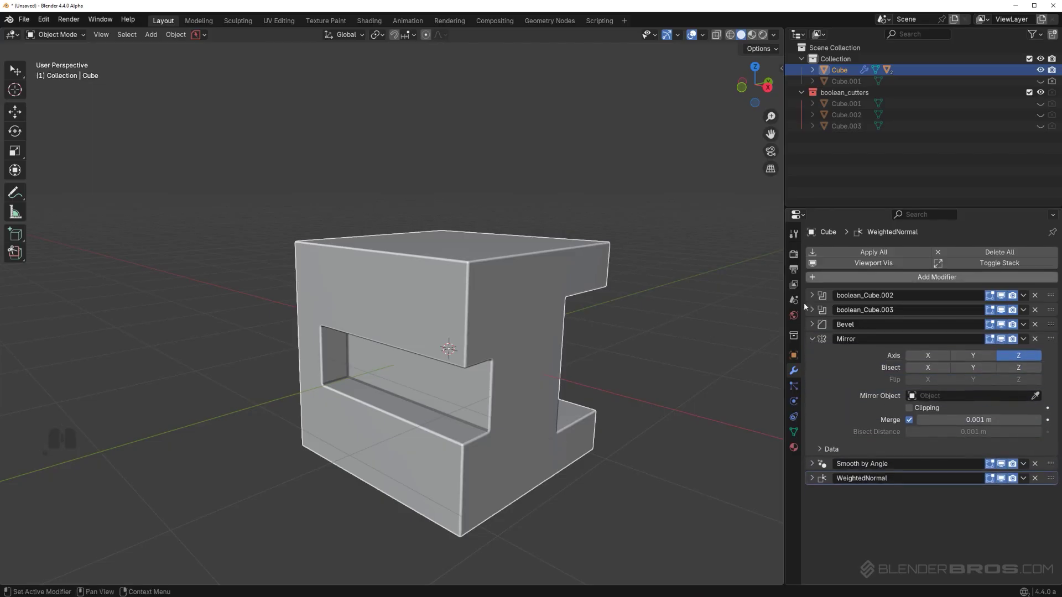
middle_click(572, 361)
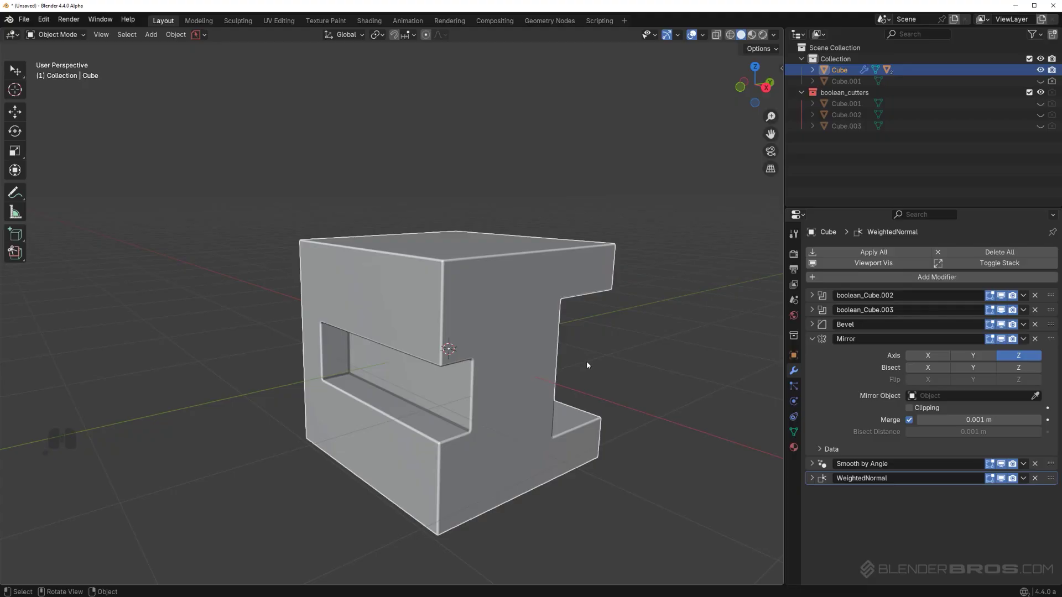
- Move Mirror above the second boolean cut and inspect the broken result
middle_click(577, 334)
scroll("down", 3)
middle_click(542, 325)
middle_click(547, 322)
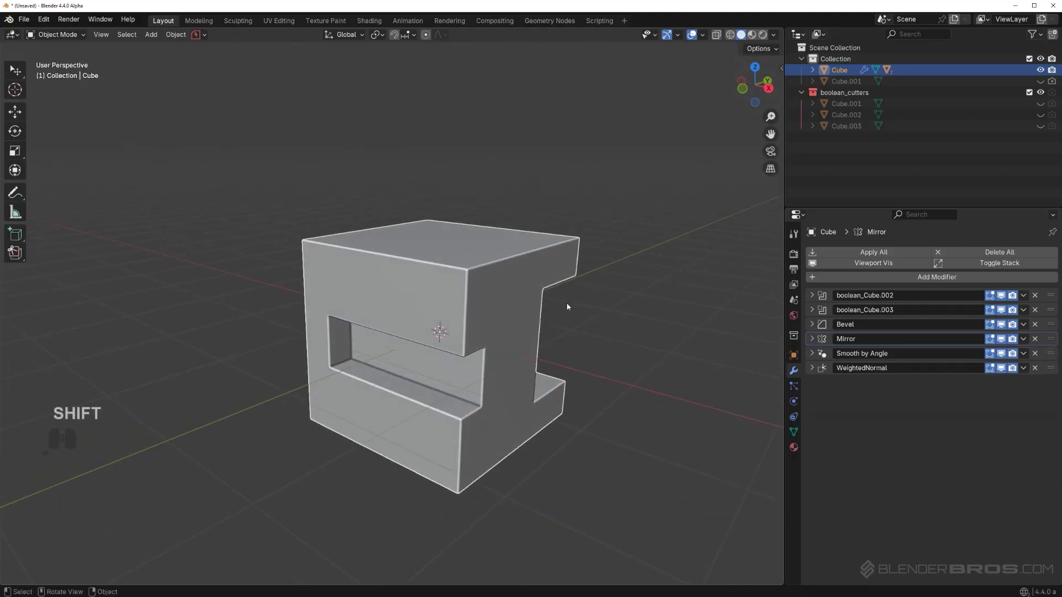
left_click_drag(1053, 342, 1049, 311)
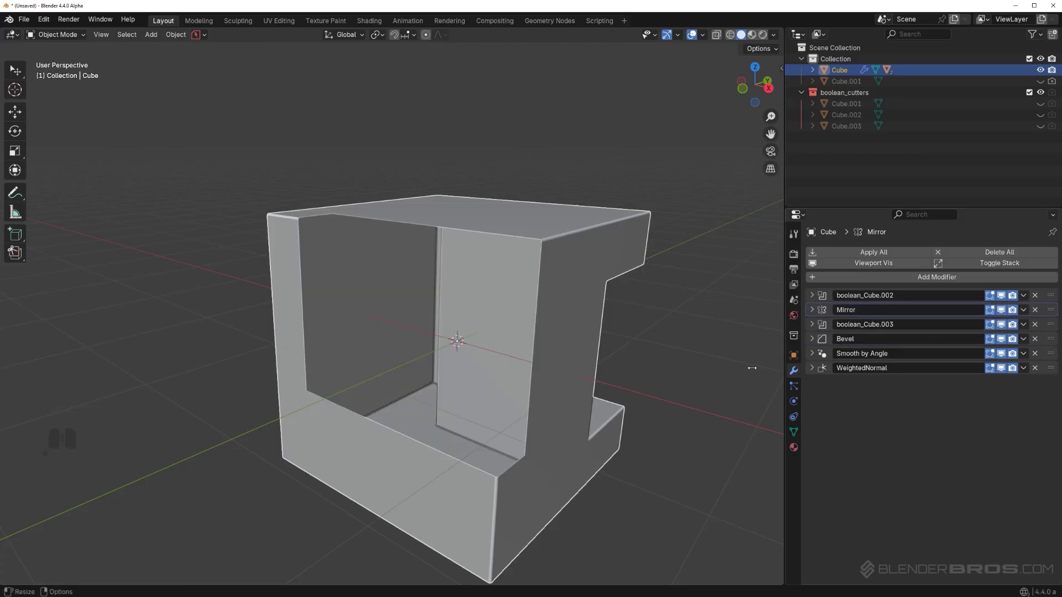
left_click_drag(489, 351, 483, 356)
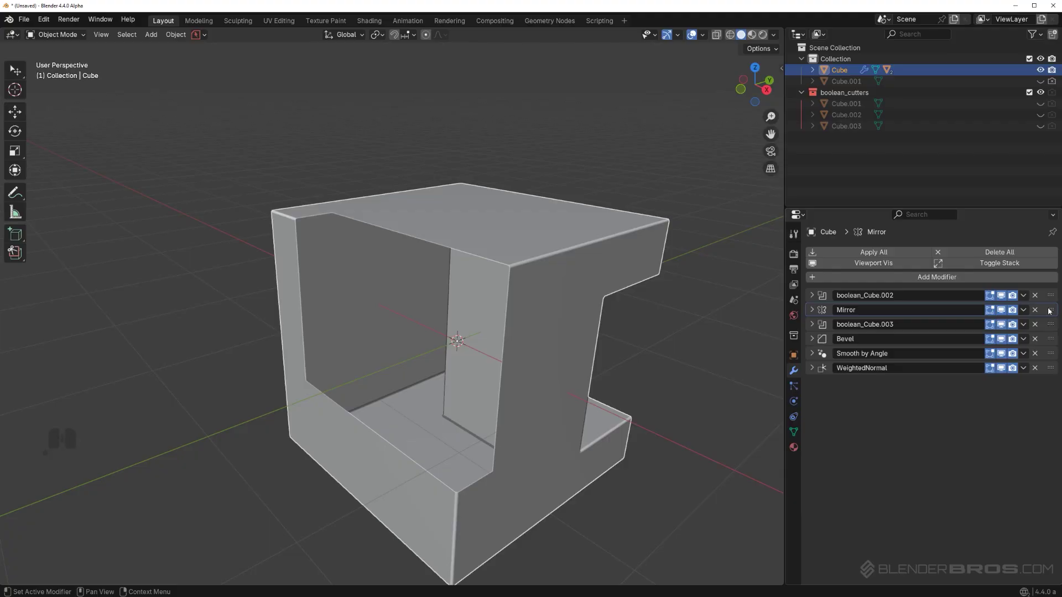
- Move the Mirror modifier back down to sit below Bevel
left_click_drag(1050, 310, 1052, 346)
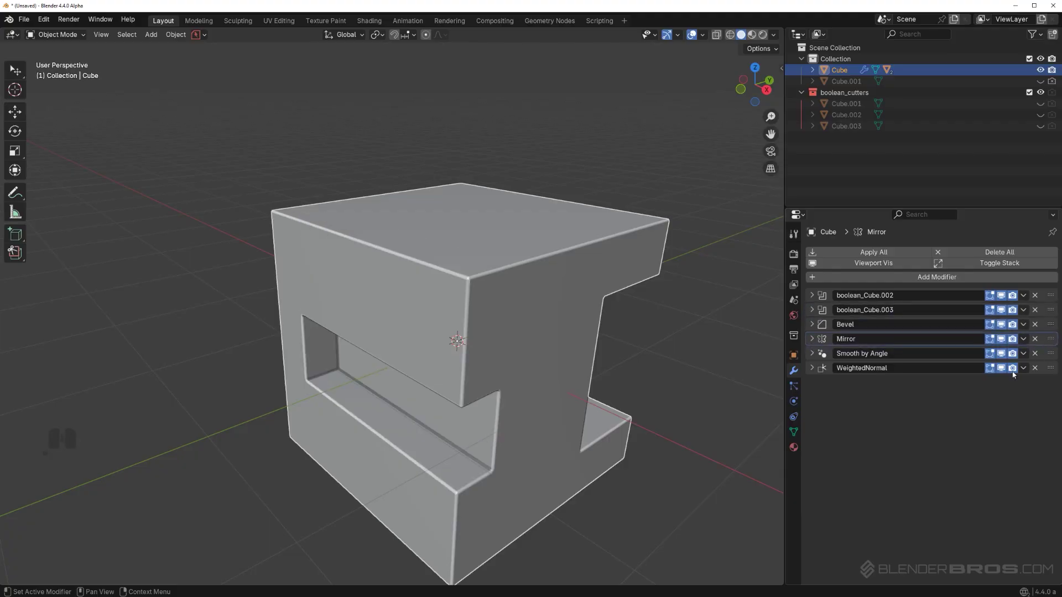
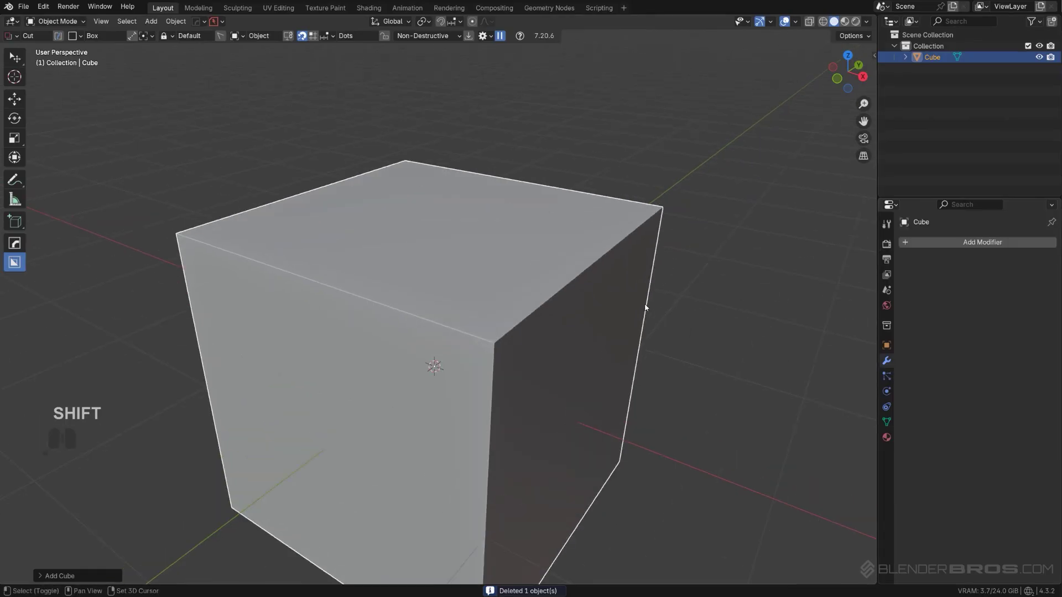
- Add a cube and give it a HardOps bevel at 30°, width 0.022, three segments
left_click(525, 299)
key("q")
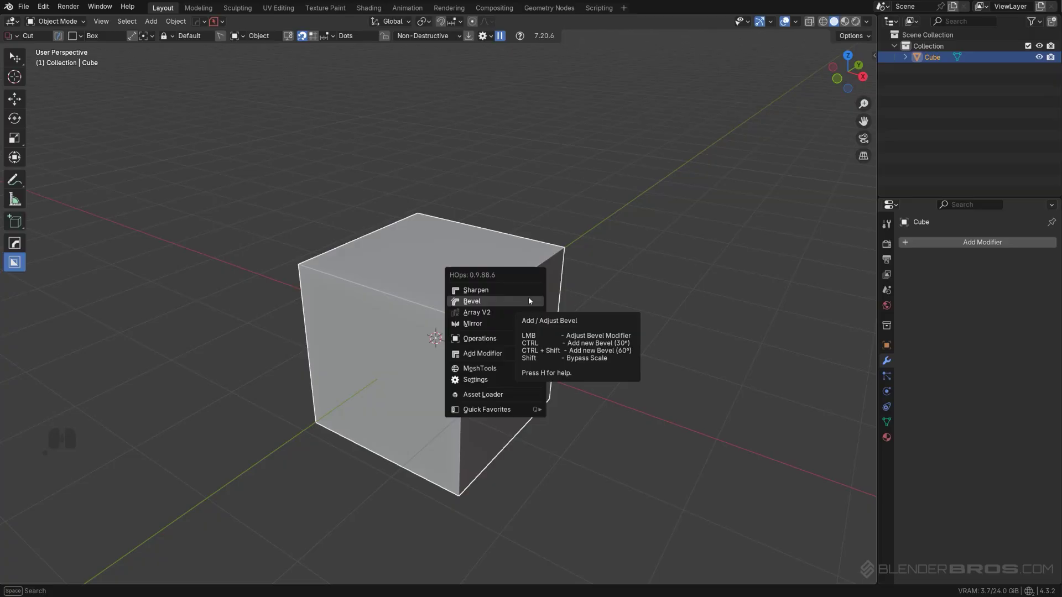
left_click(531, 300)
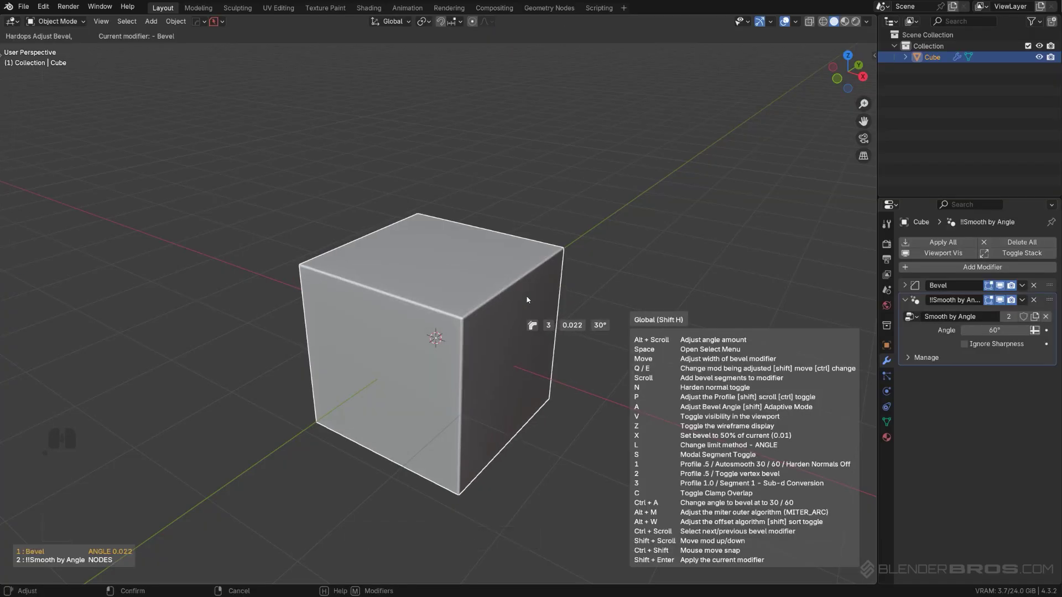
key("h")
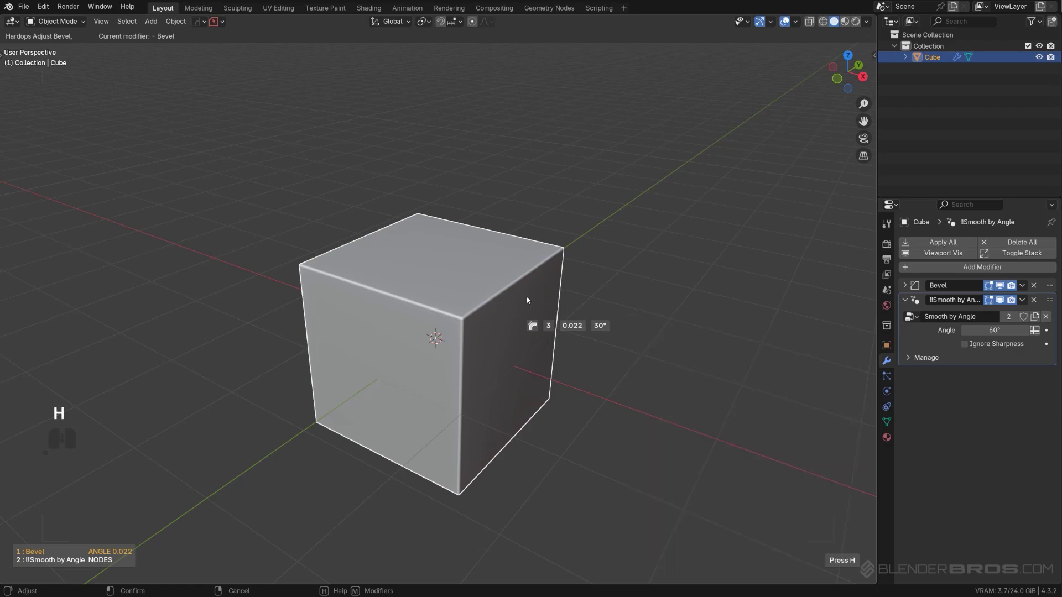
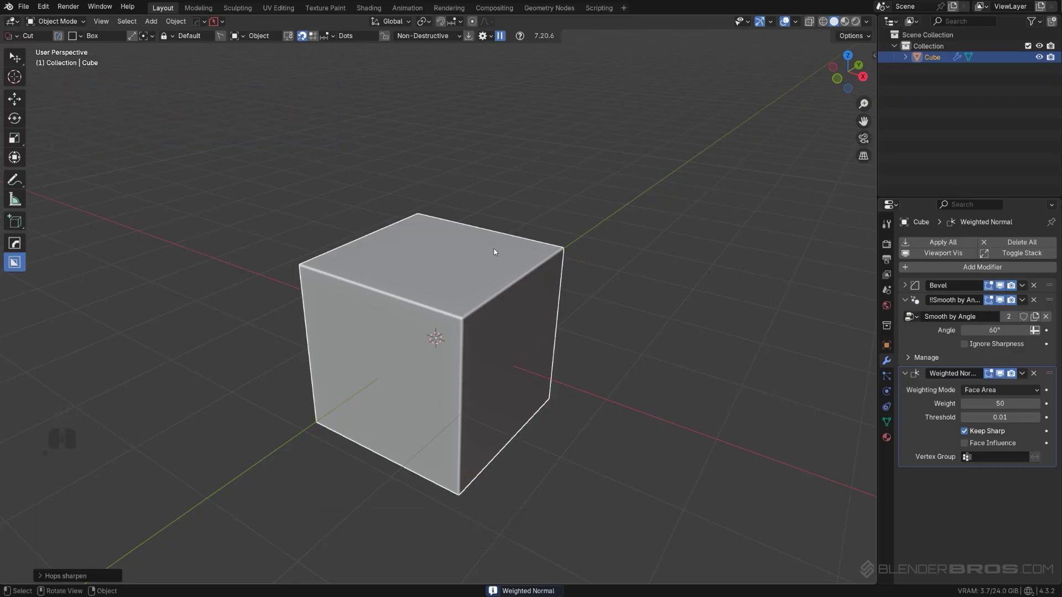
- Cut a BoxCutter notch across the cube's top corner
left_click_drag(497, 253, 558, 324)
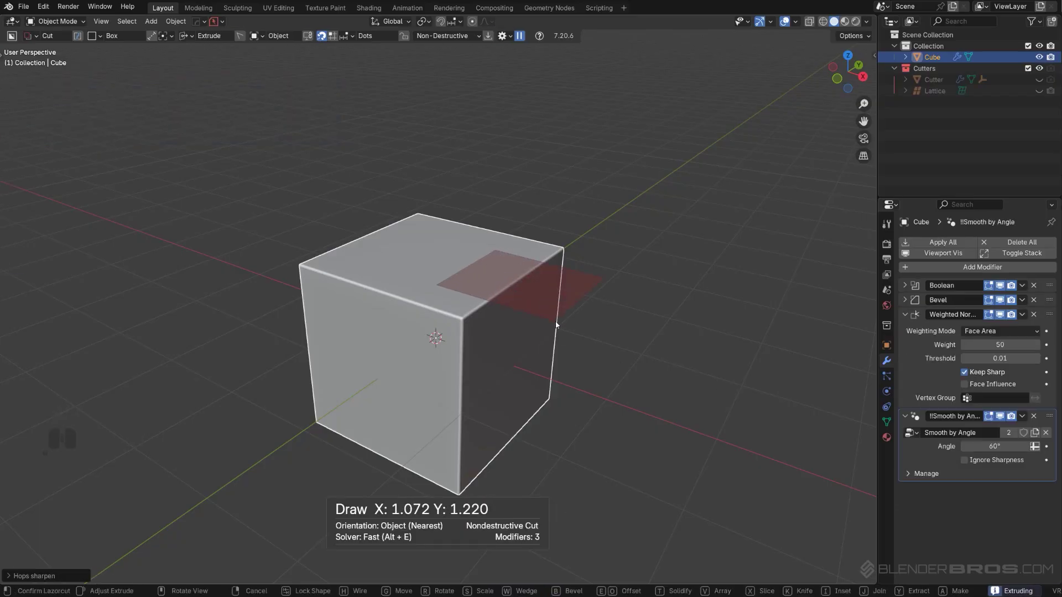
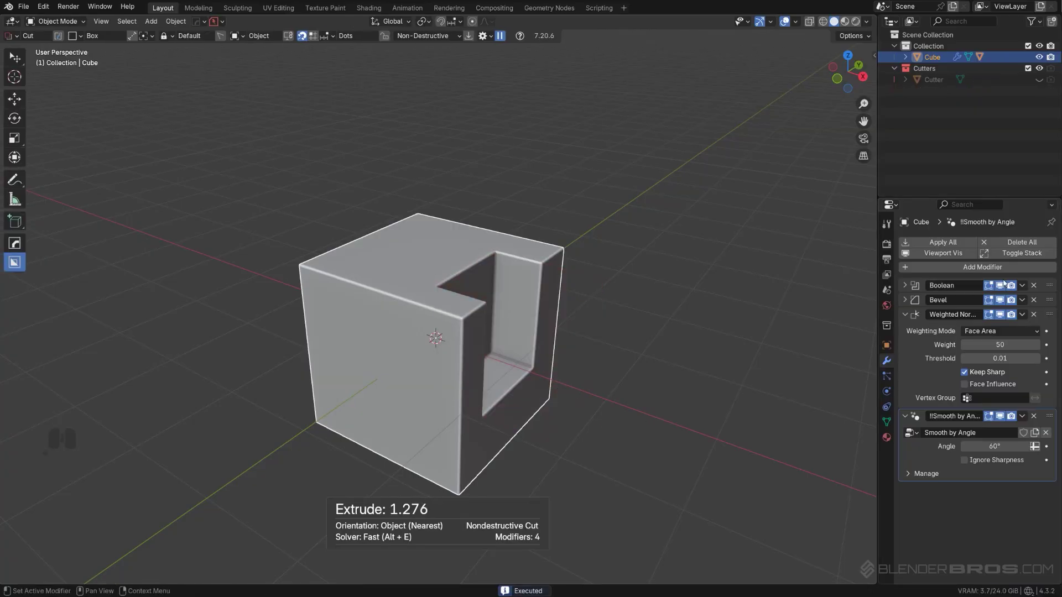
- Mirror the notch to the opposite side along X with a HardOps Mirror modifier
key("alt+x")
left_click(513, 366)
key("alt+x")
key("ctrl+z")
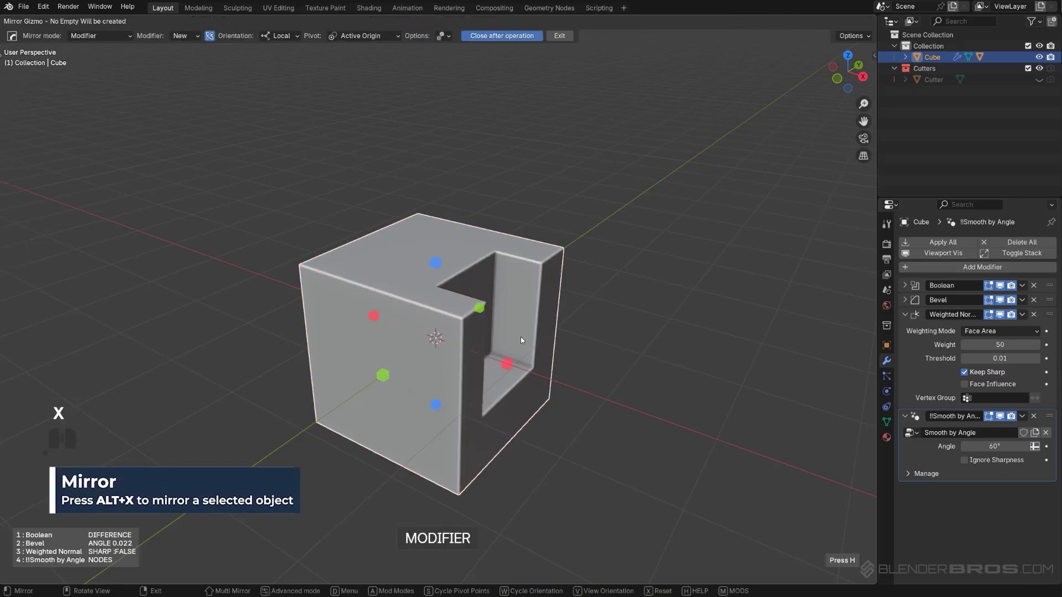
left_click(510, 363)
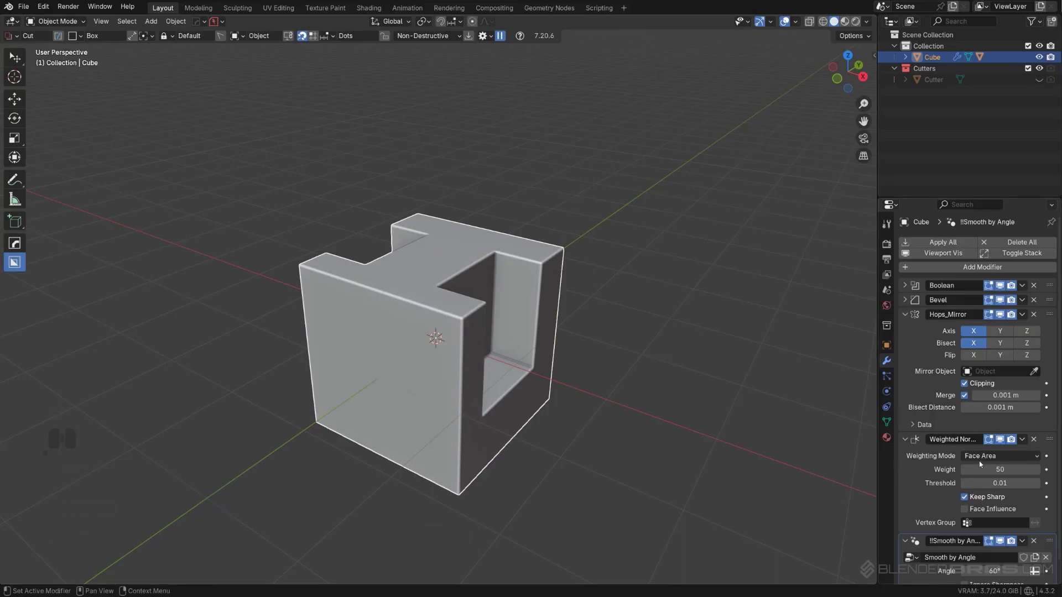
left_click_drag(587, 364, 545, 368)
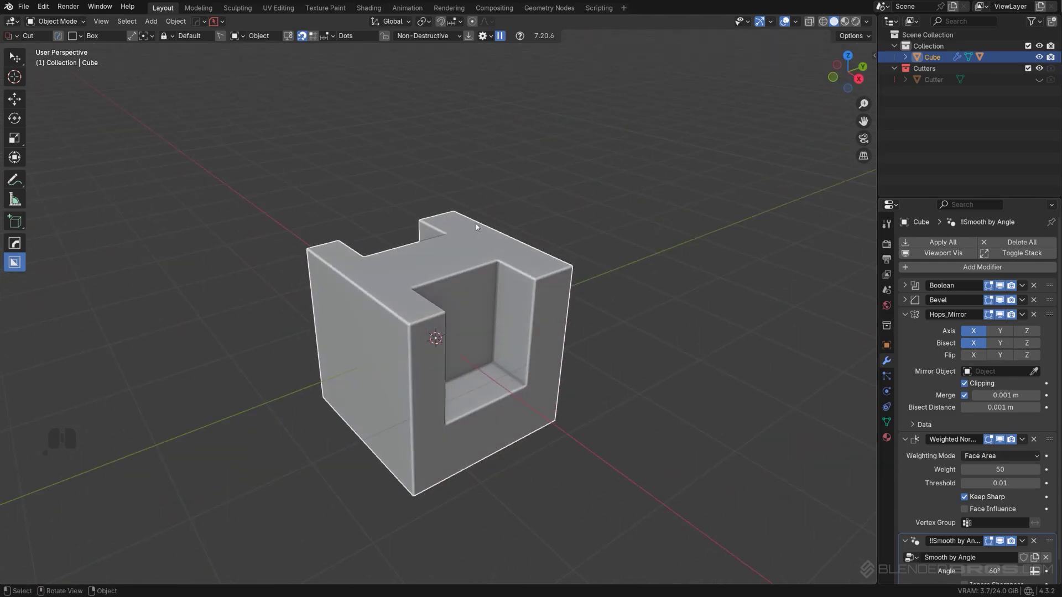
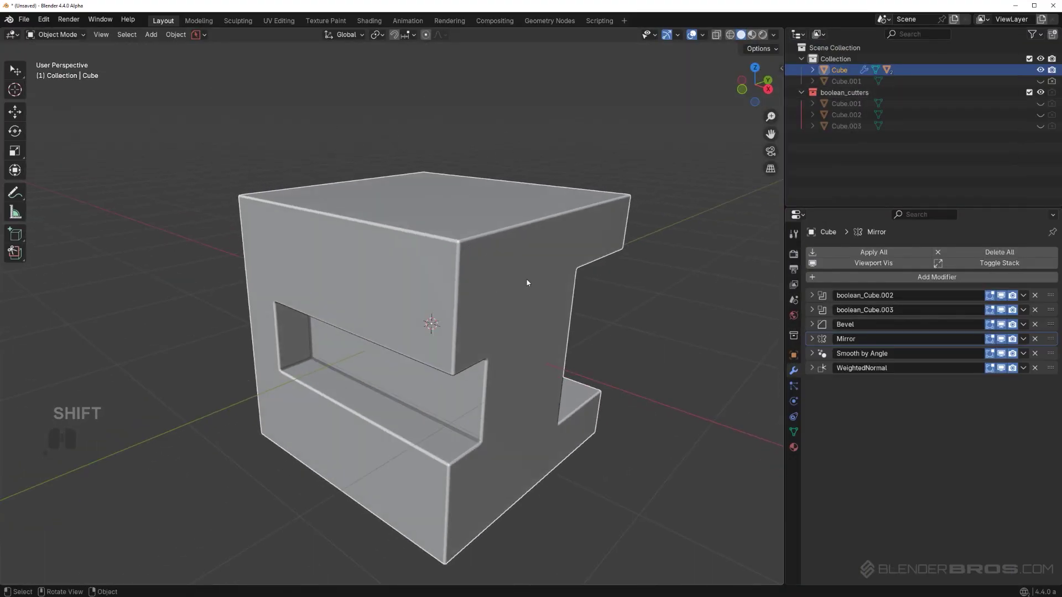
- Orbit around the finished cube to inspect its cuts, bevel and mirror from several sides
middle_click(556, 265)
left_click_drag(505, 266, 536, 260)
left_click_drag(540, 259, 512, 245)
left_click_drag(515, 247, 522, 274)
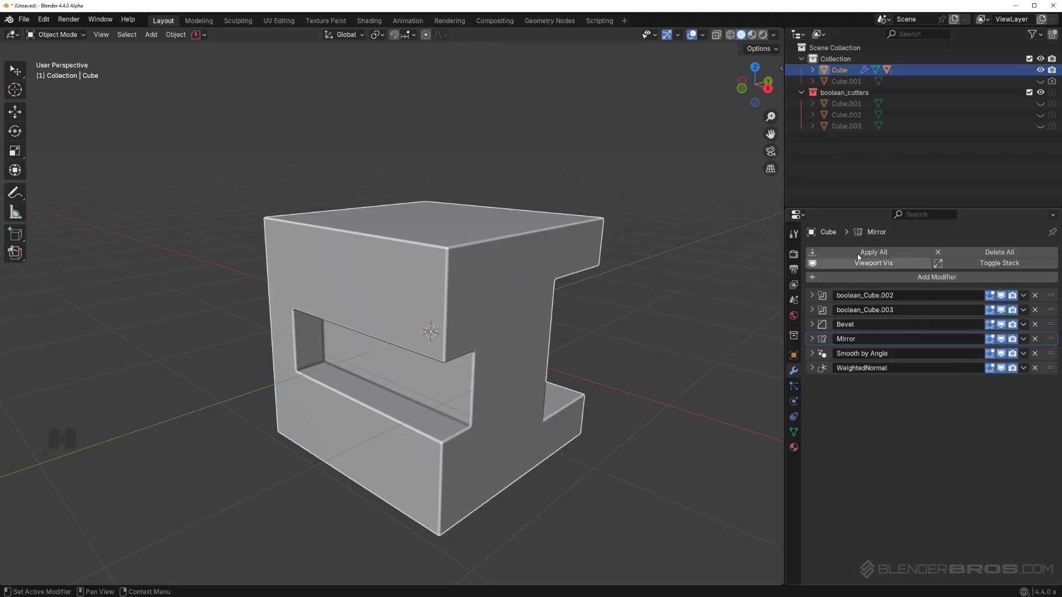
left_click_drag(504, 285, 502, 287)
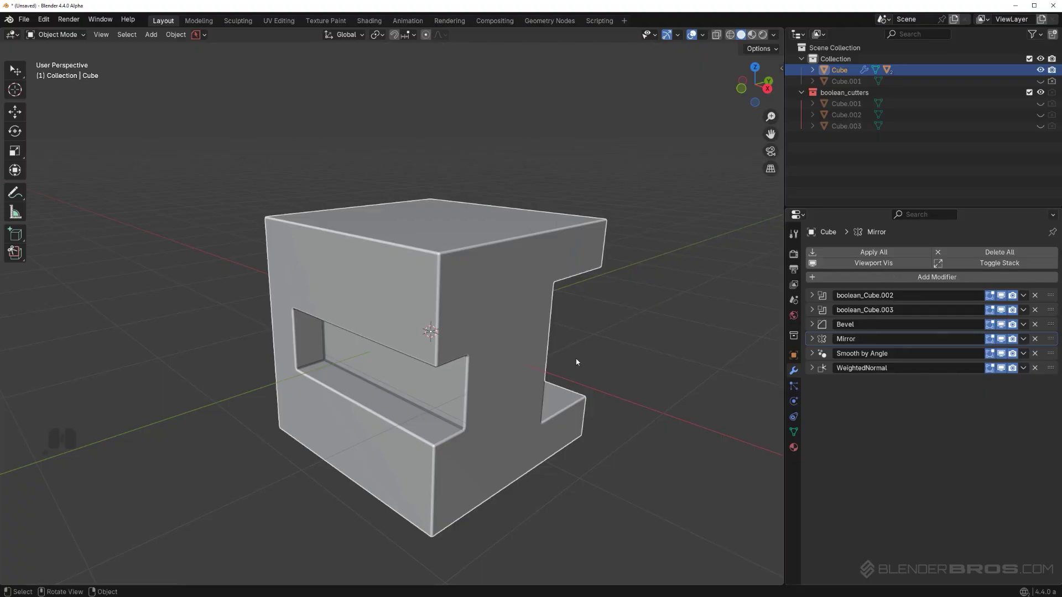
middle_click(531, 319)
left_click_drag(536, 326, 549, 331)
middle_click(538, 308)
middle_click(547, 317)
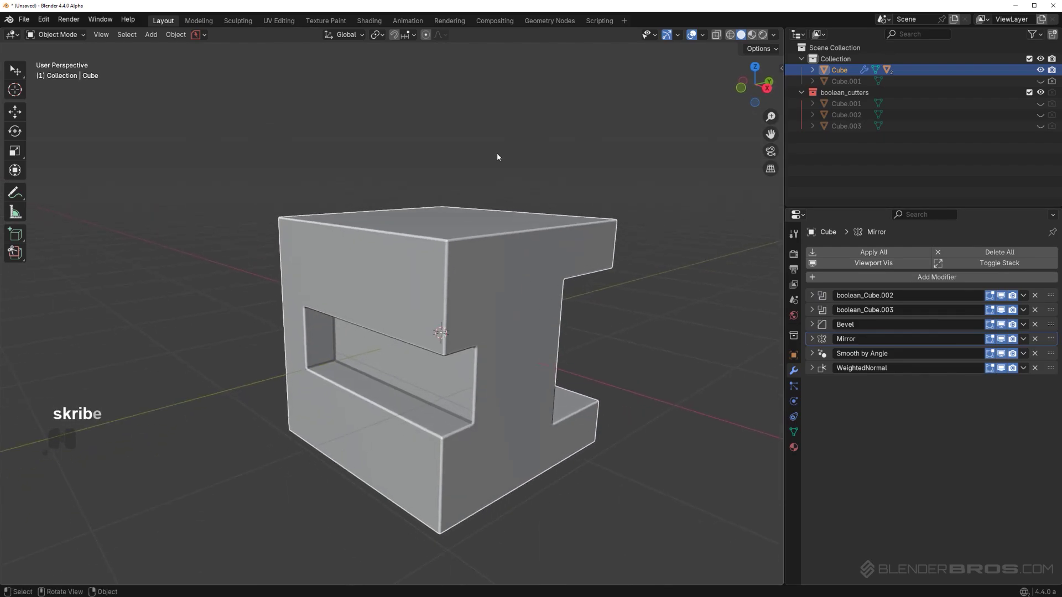